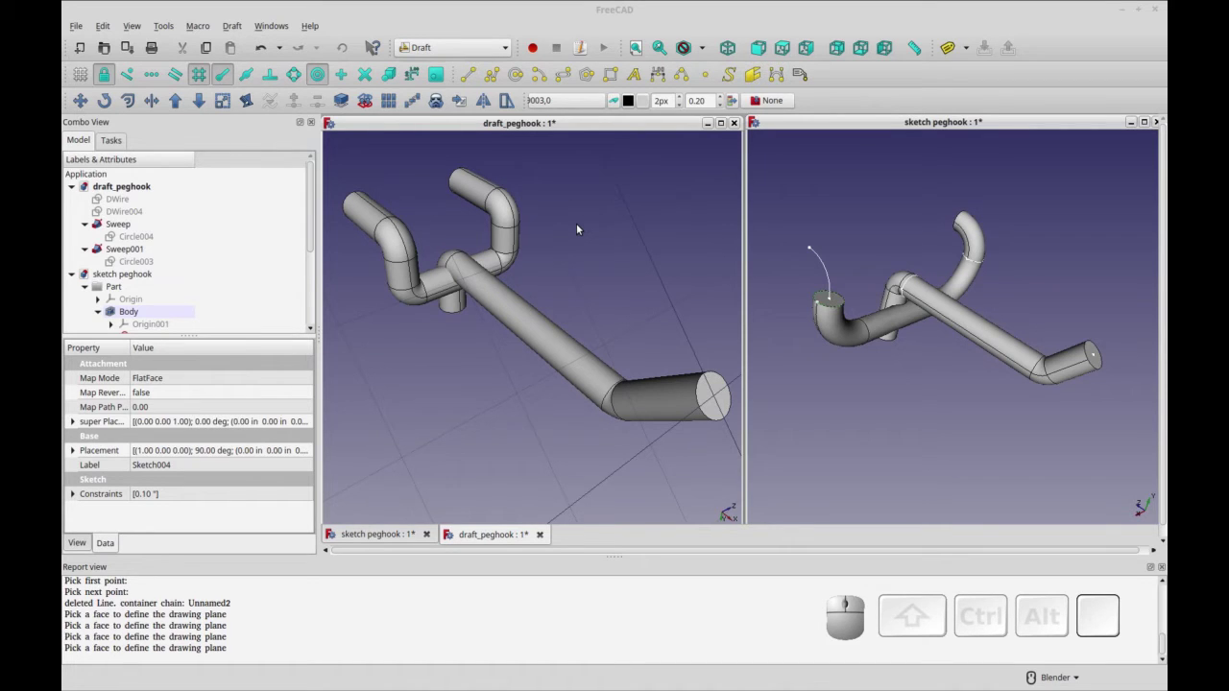
Switch to the Unnamed1 document and bring up the working plane selector over its line, wire and rectangle.
key("ctrl+r")
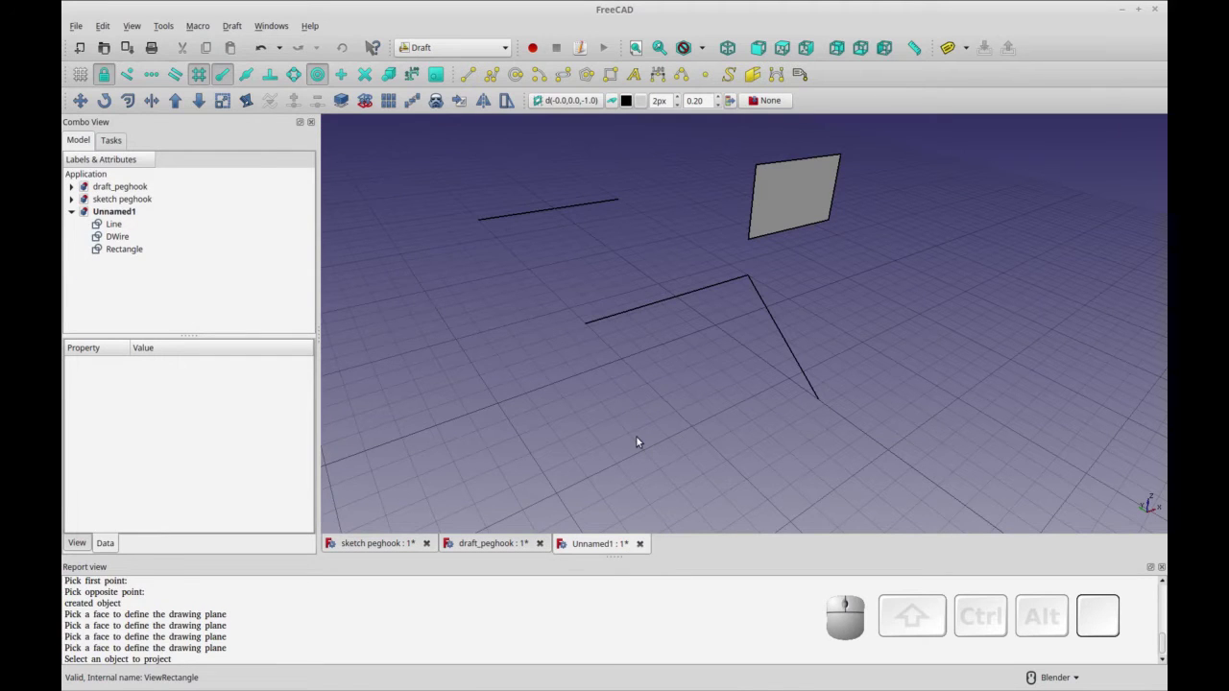
left_click(505, 215)
left_click(648, 301)
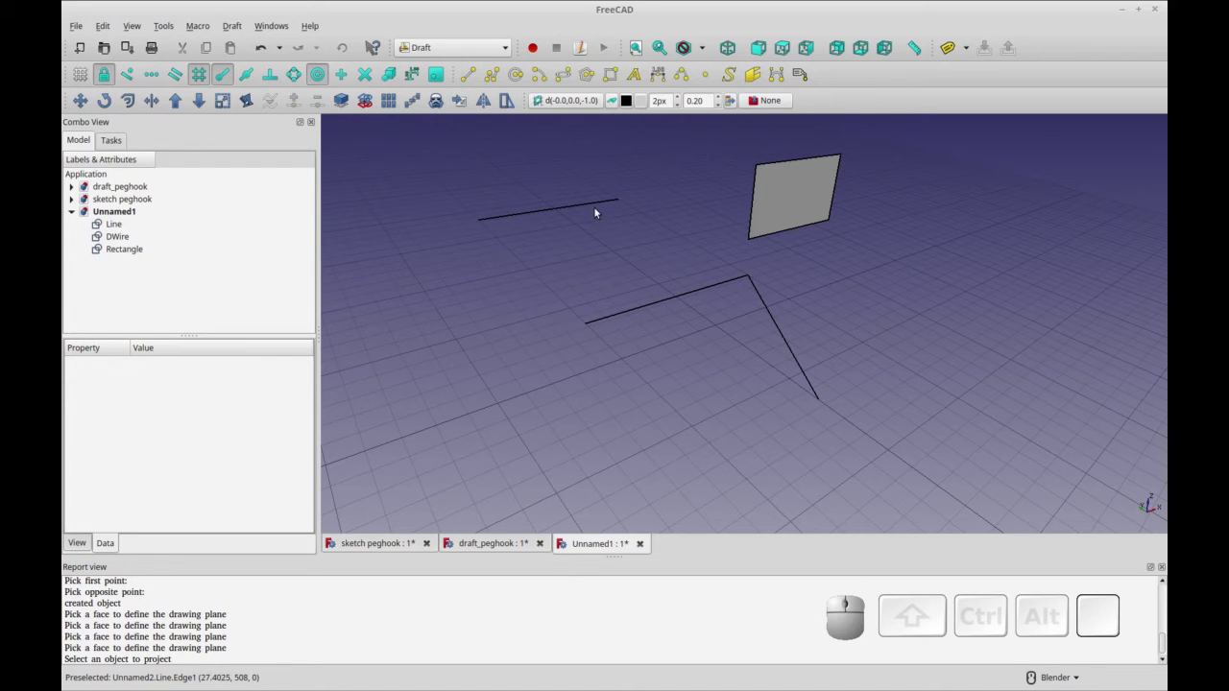
middle_click(622, 355)
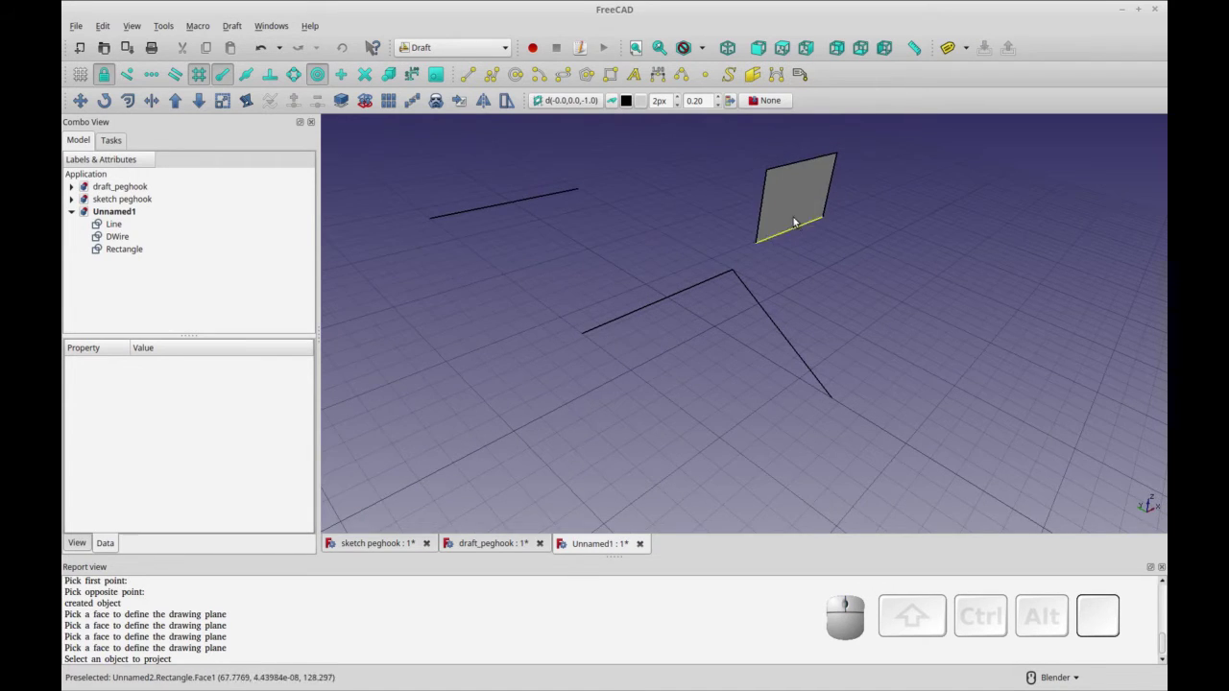
left_click_drag(689, 359, 687, 350)
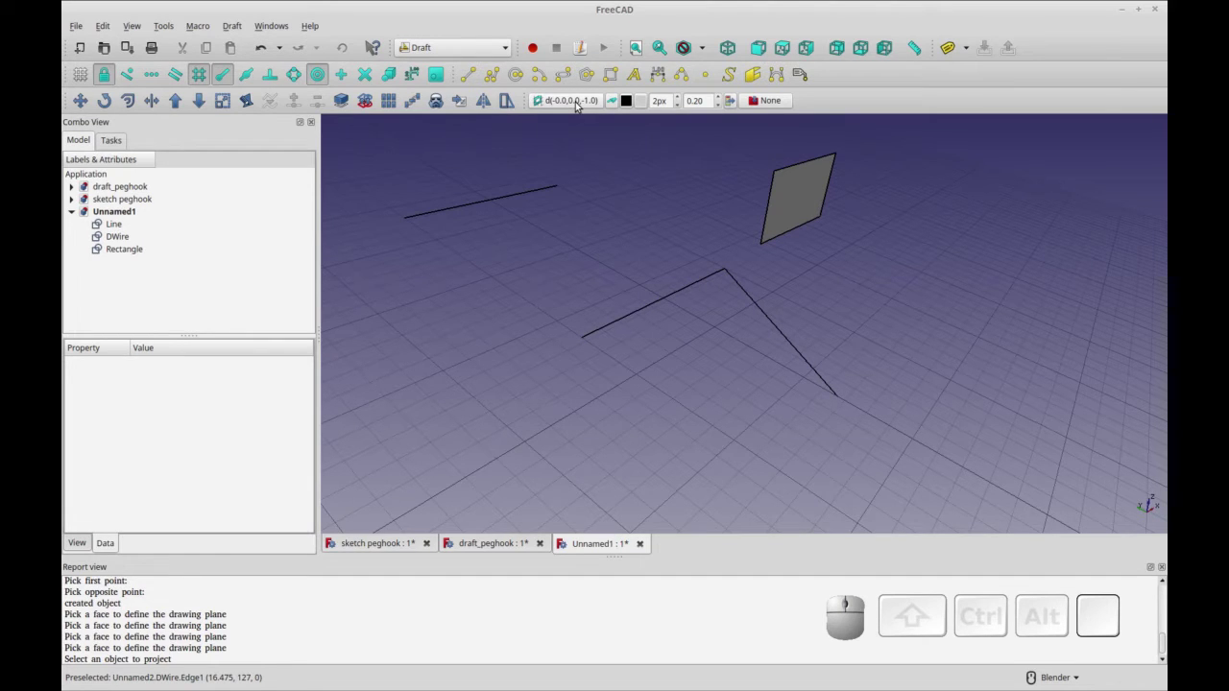
Choose the XY (top) plane as the Draft working plane from the Select Plane panel.
left_click(576, 103)
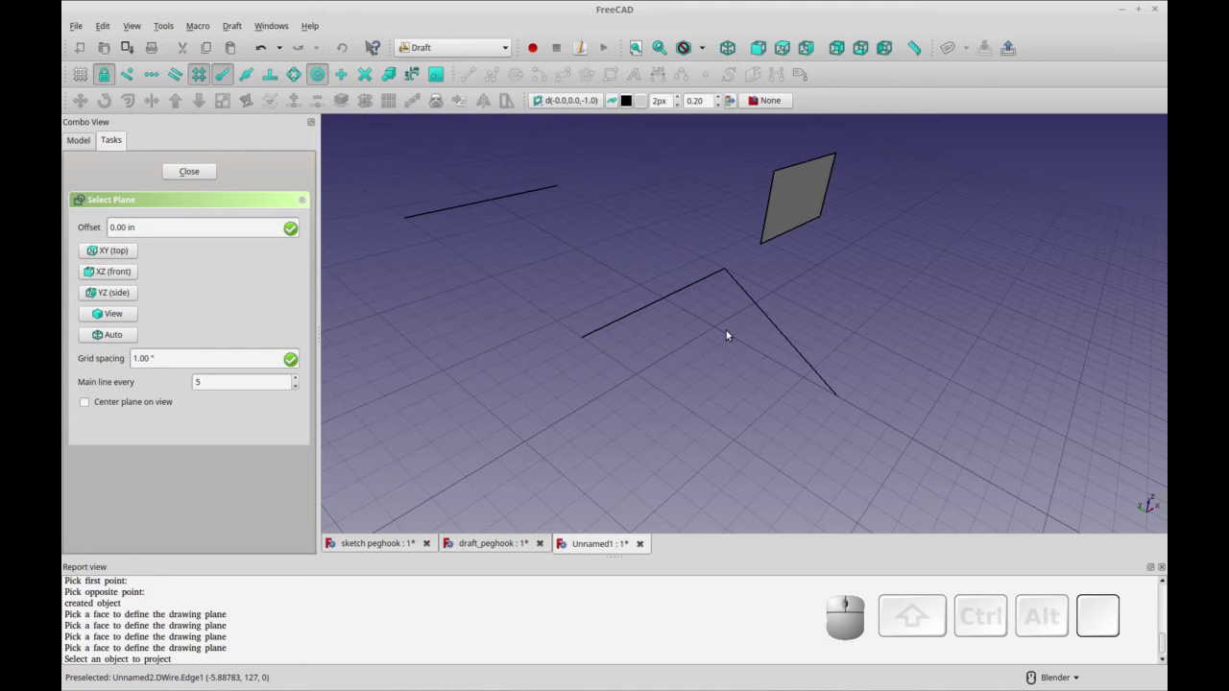
key("KP_1")
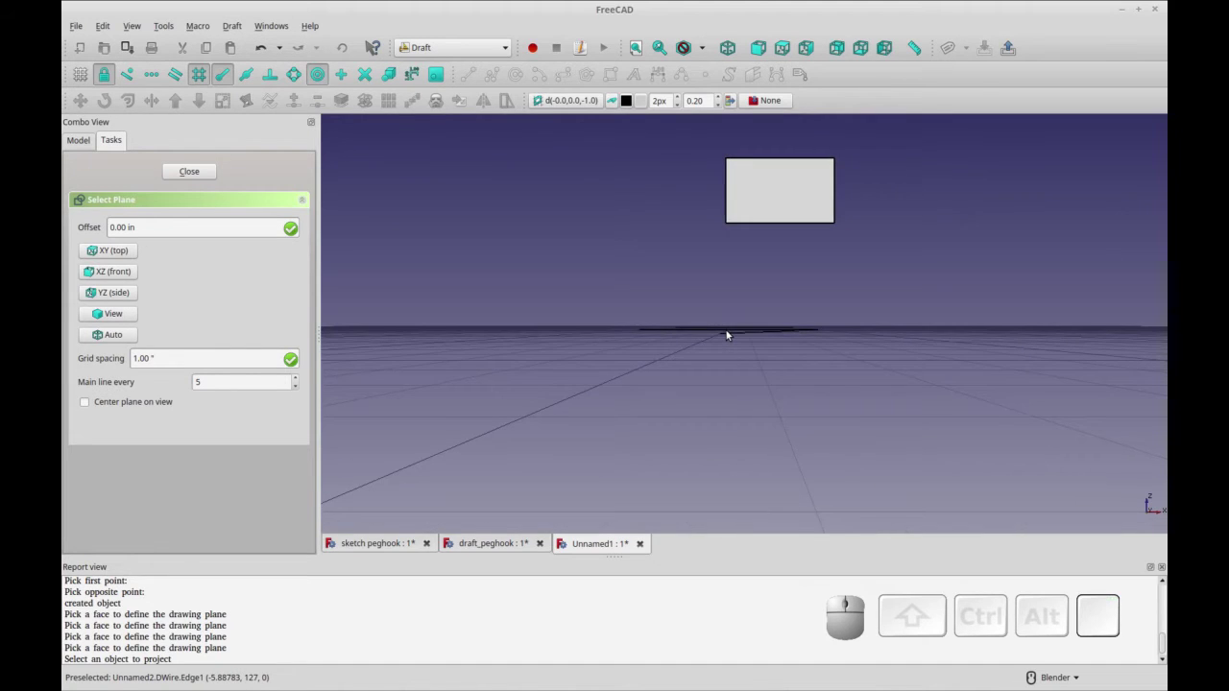
left_click(105, 313)
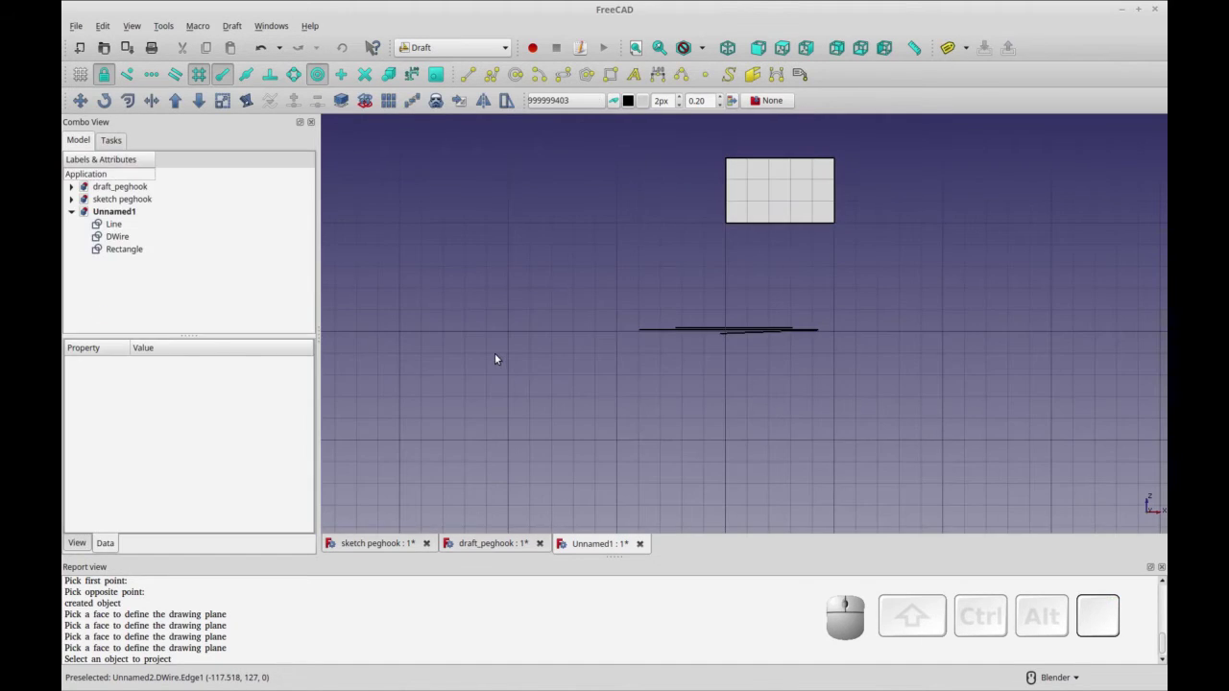
key("KP_2")
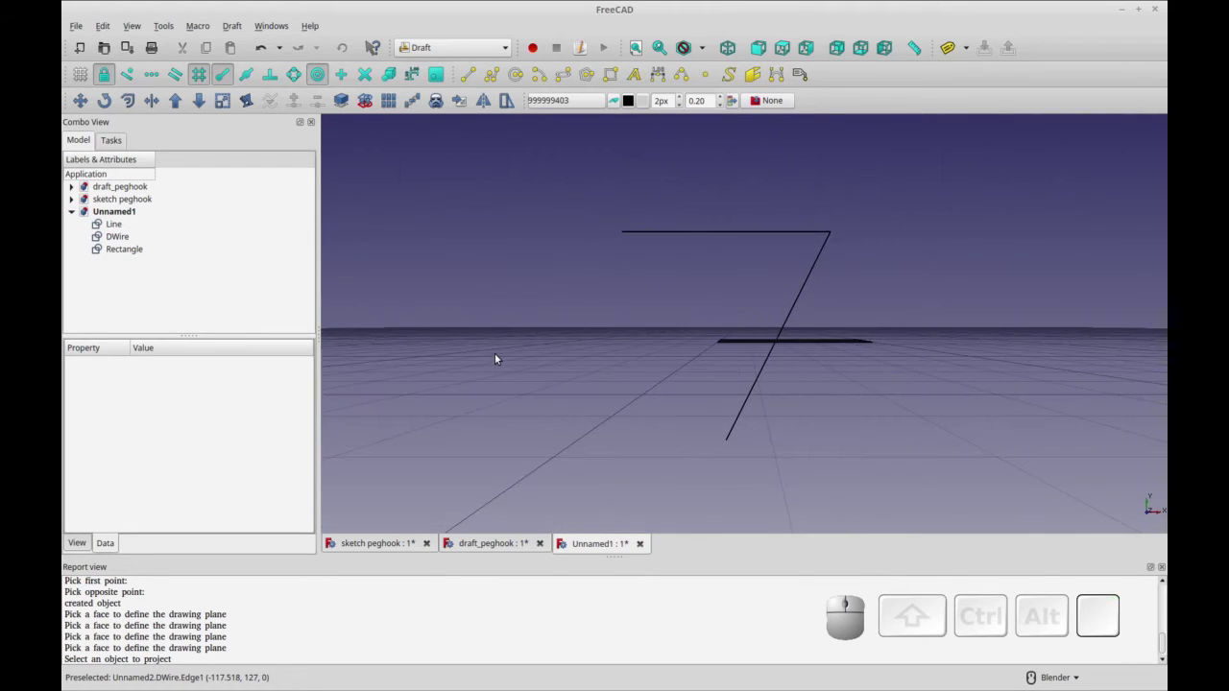
left_click(573, 99)
left_click(117, 250)
Orbit the 3D view back to a perspective angle on the model.
left_click_drag(776, 452, 578, 385)
left_click_drag(581, 387, 614, 385)
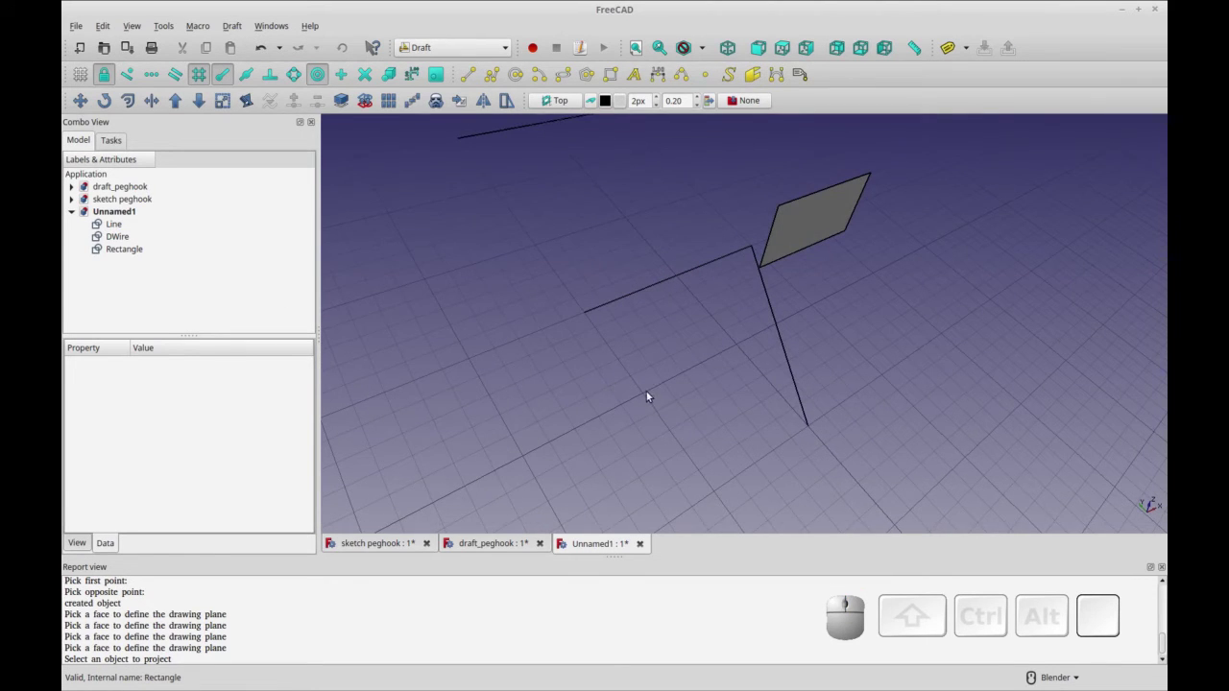
left_click_drag(663, 391, 972, 382)
middle_click(973, 381)
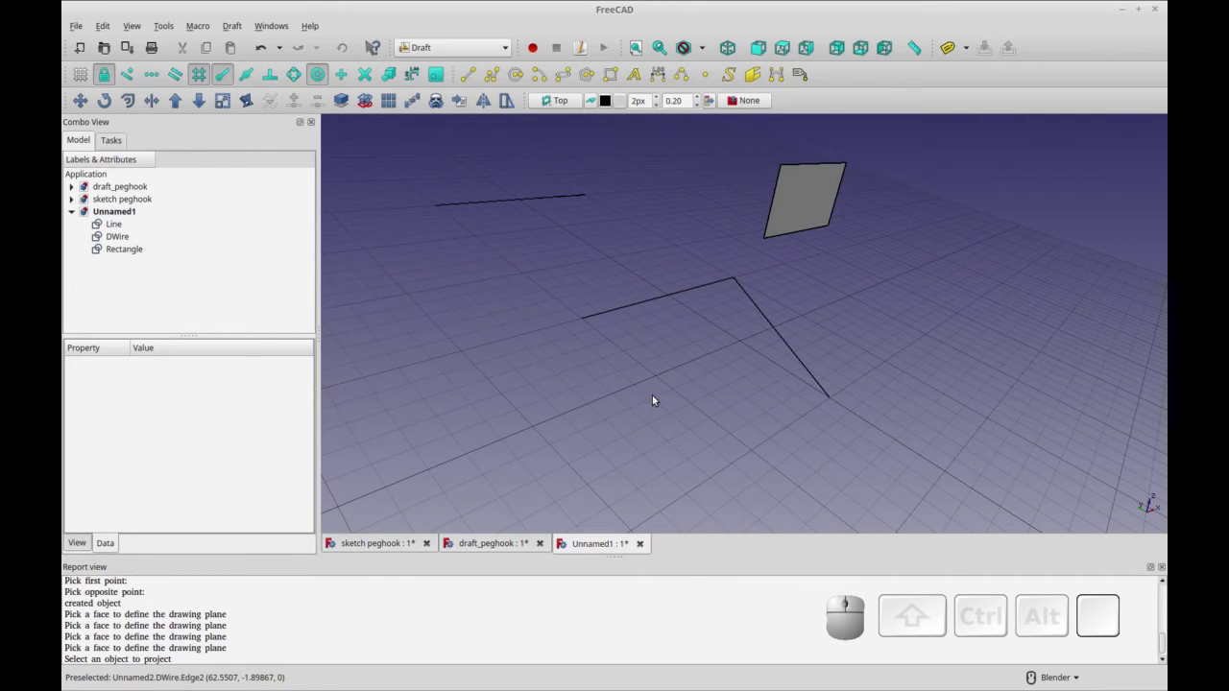
Align the working plane with the rectangle and select the loose line with it.
key("ctrl+r")
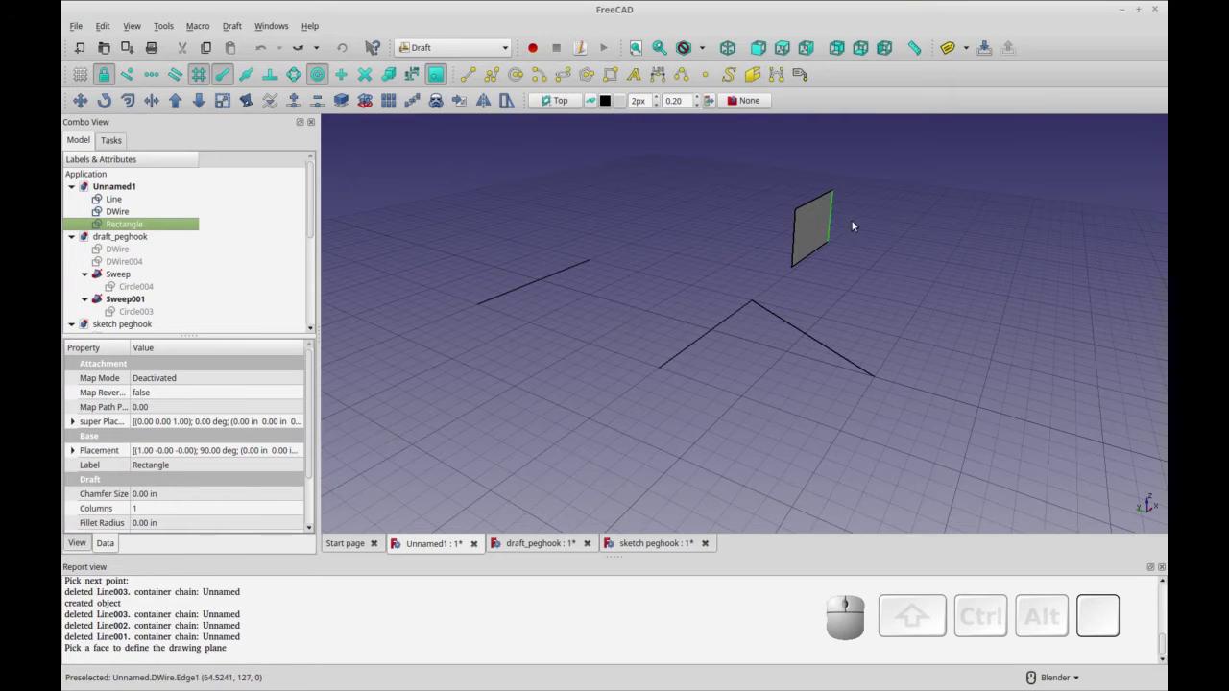
left_click(817, 218)
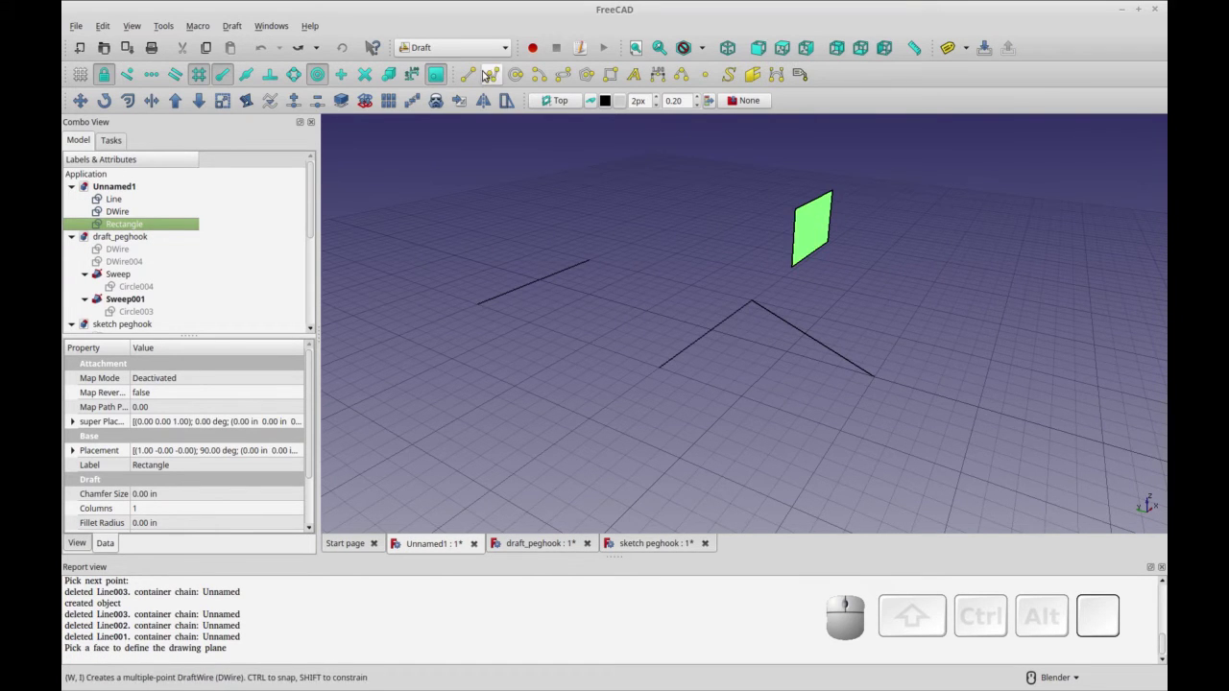
left_click(556, 102)
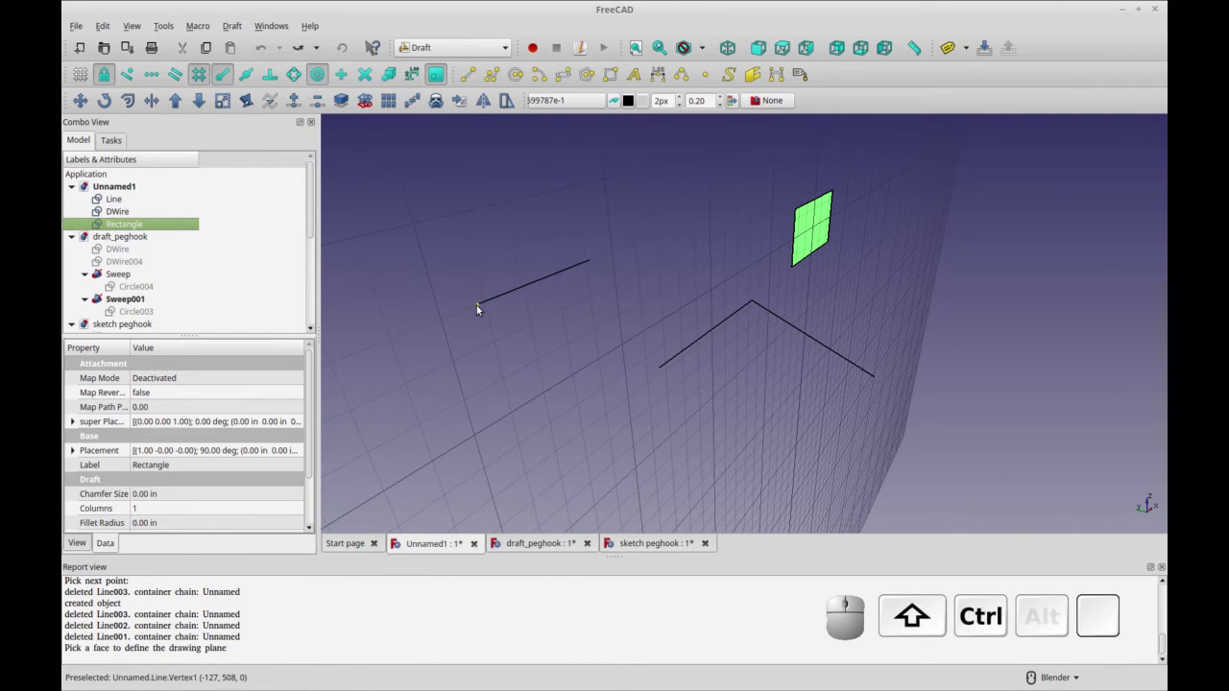
left_click(478, 306)
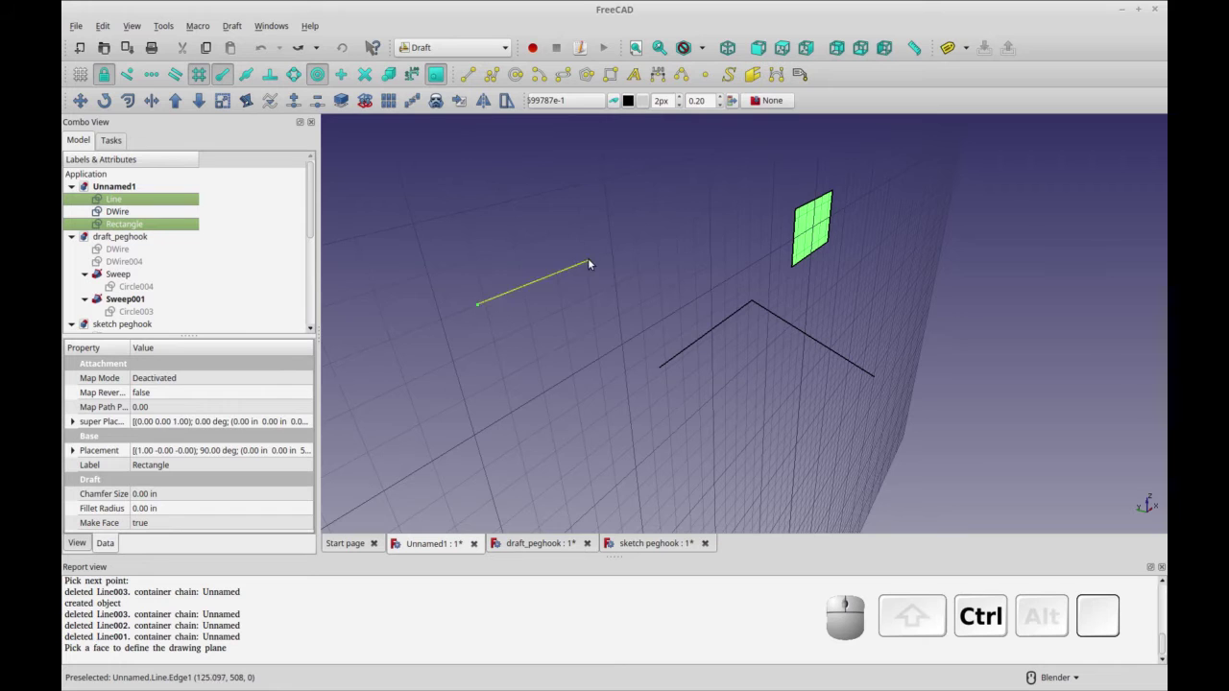
Draw Draft lines Line001 and Line002 from the line's end to the rectangle's corners.
left_click(592, 263)
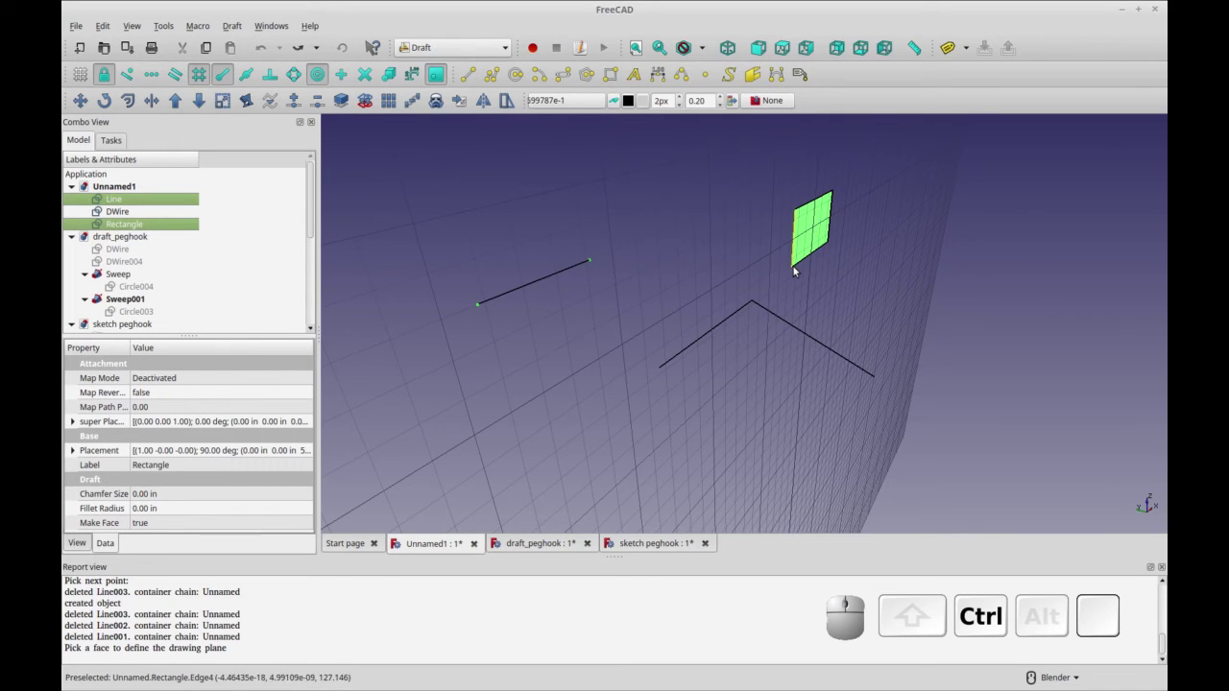
left_click(795, 273)
left_click(548, 105)
middle_click(770, 267)
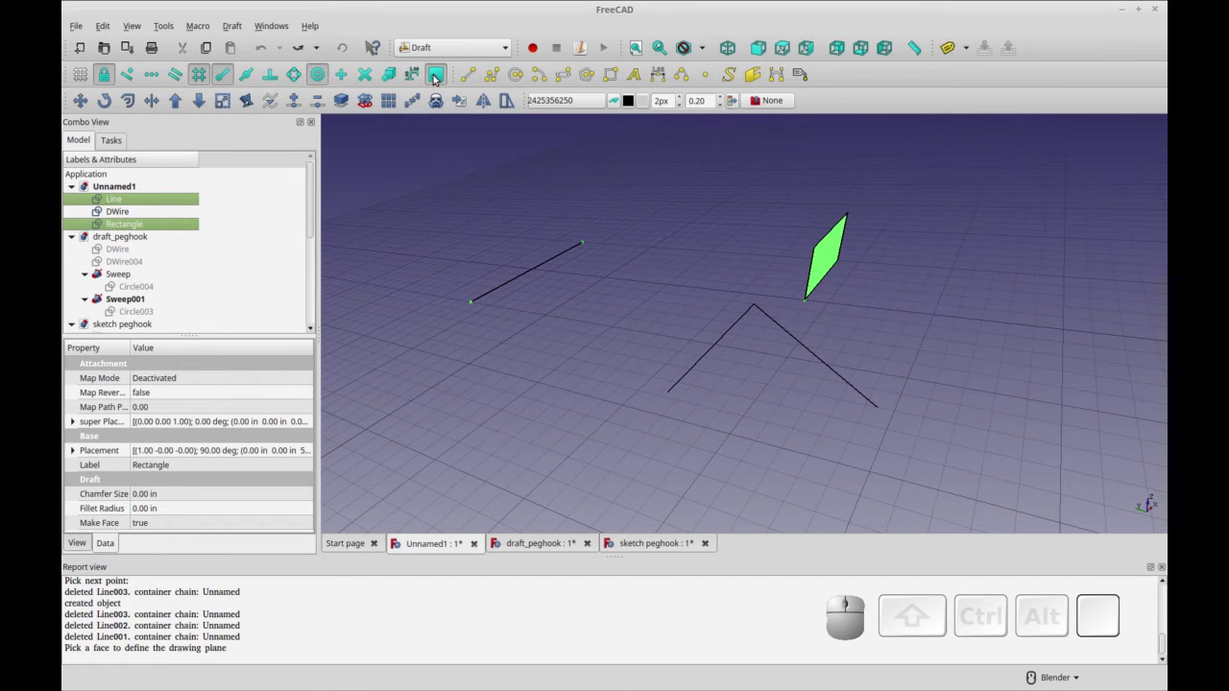
left_click(470, 75)
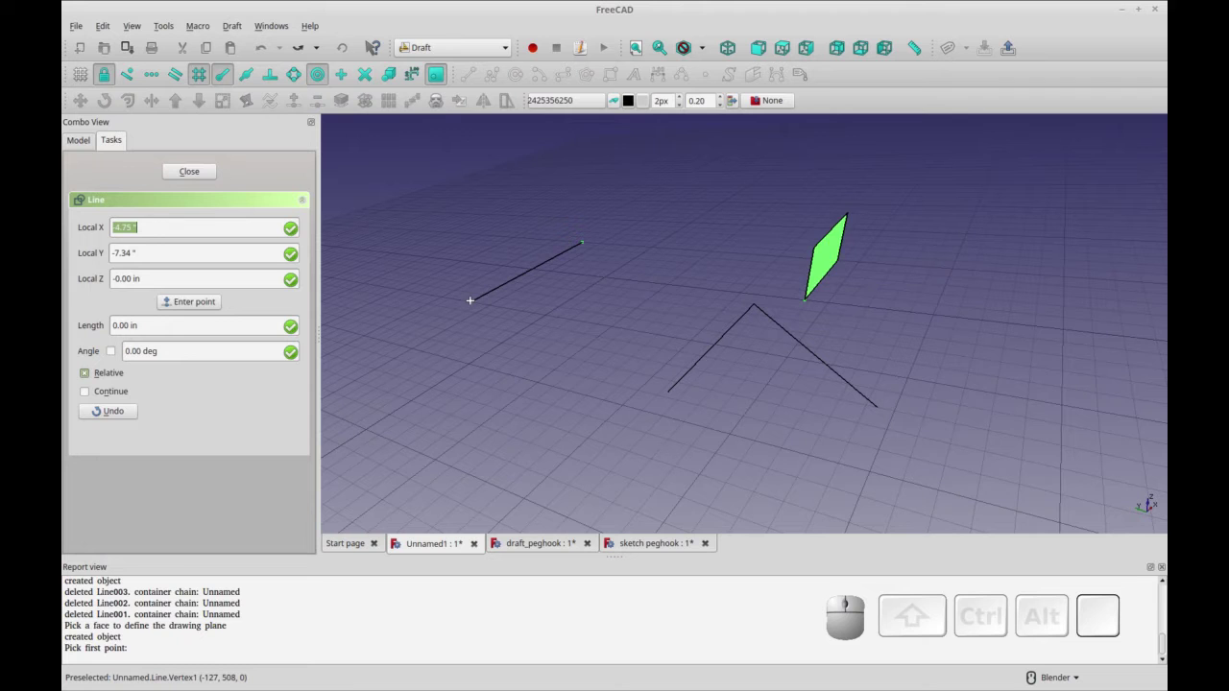
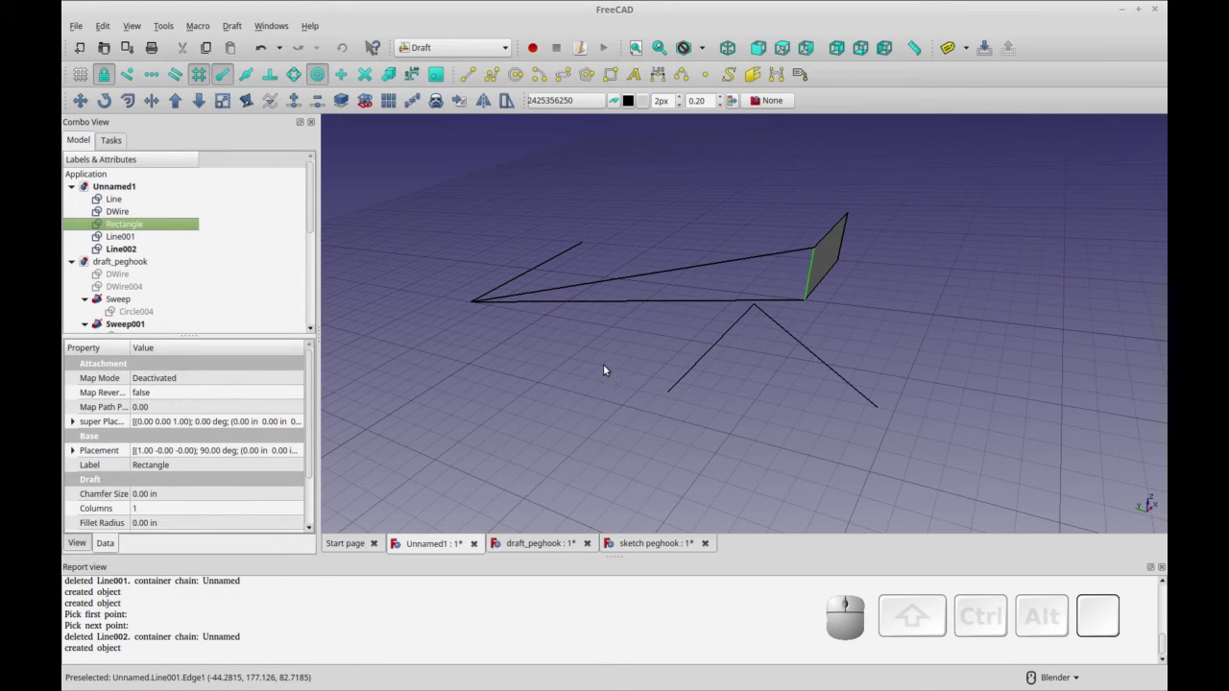
left_click_drag(610, 367, 665, 397)
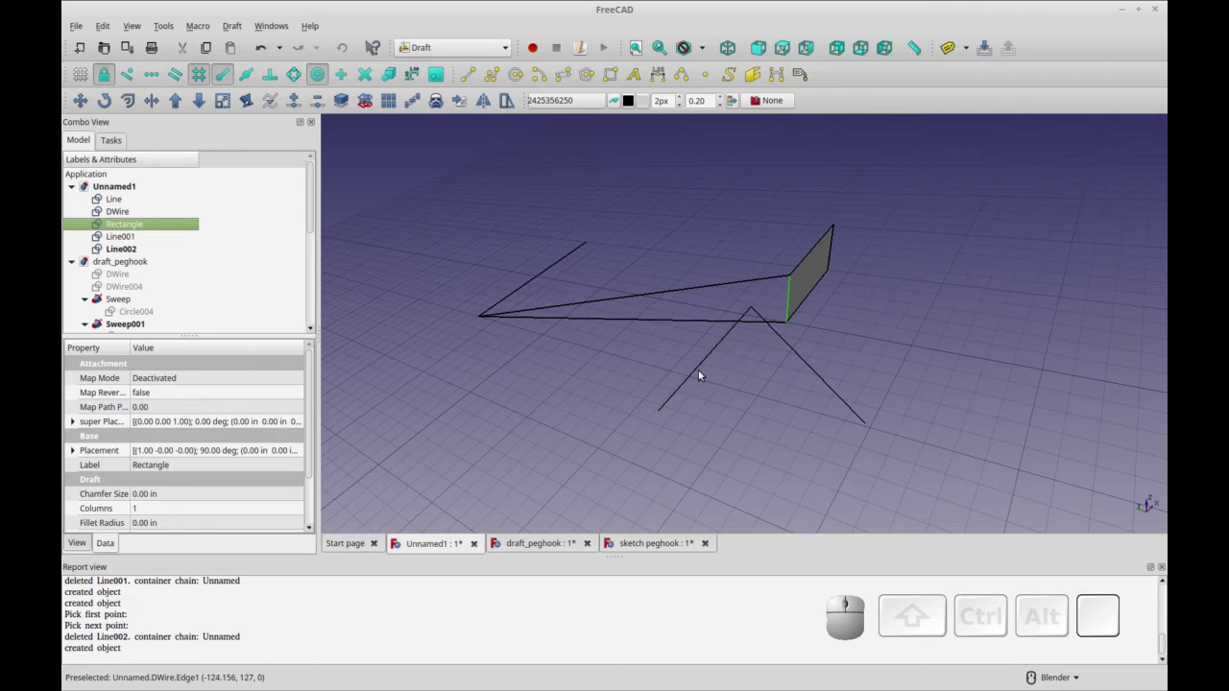
Select the loose line and the bent wire in the 3D view.
left_click(541, 278)
left_click(705, 361)
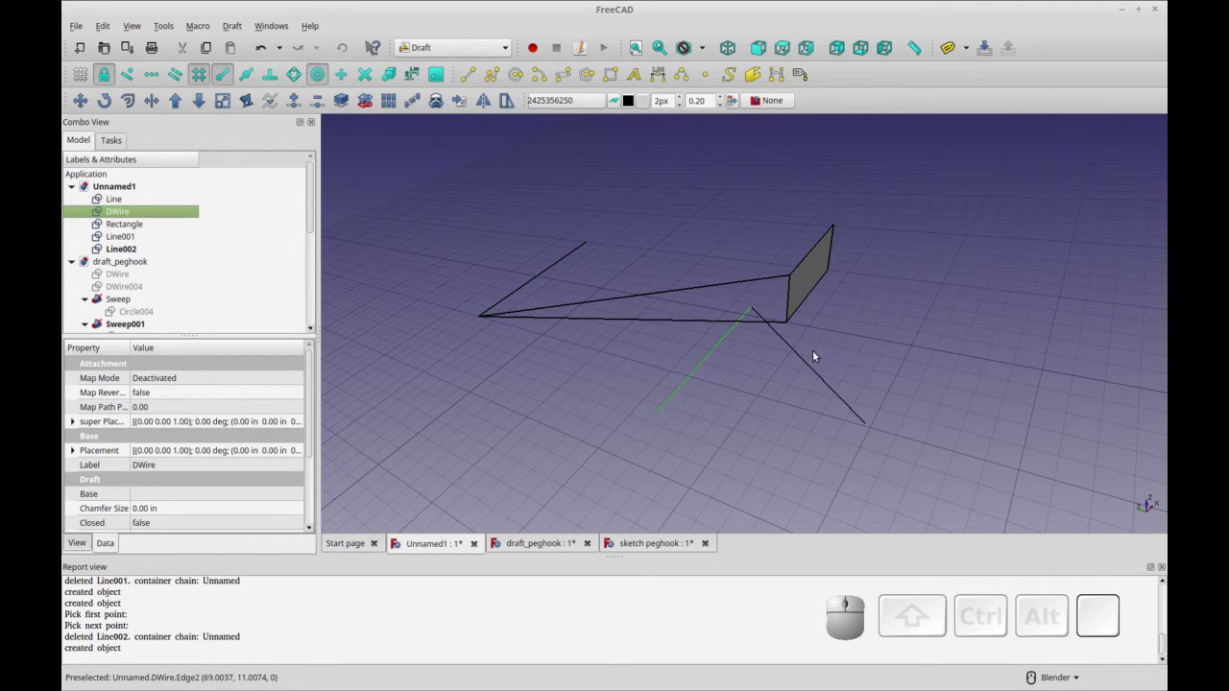
left_click(555, 272)
left_click(711, 355)
left_click(790, 347)
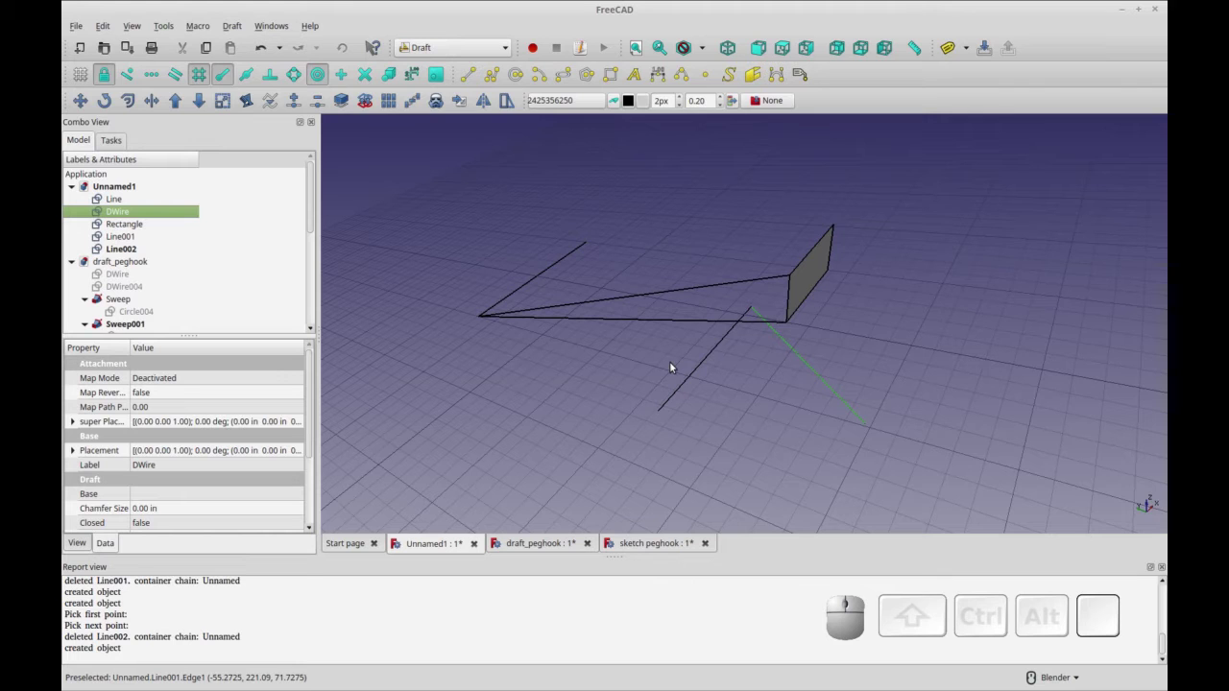
key("ctrl+r")
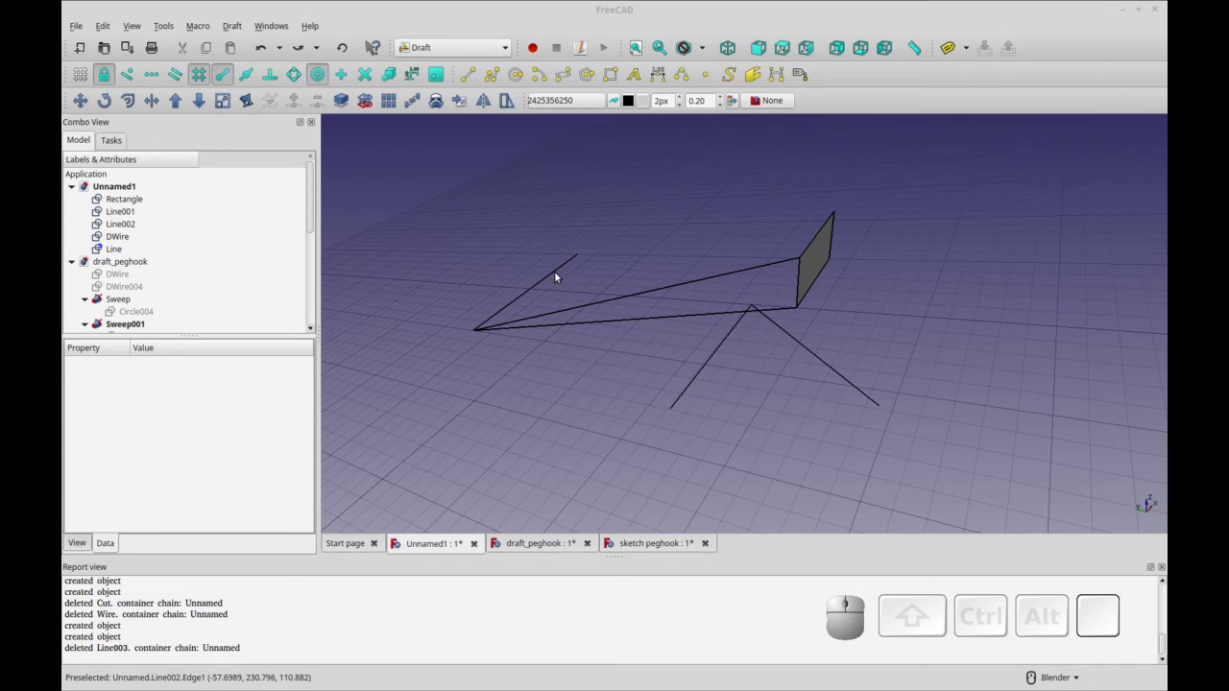
left_click(550, 271)
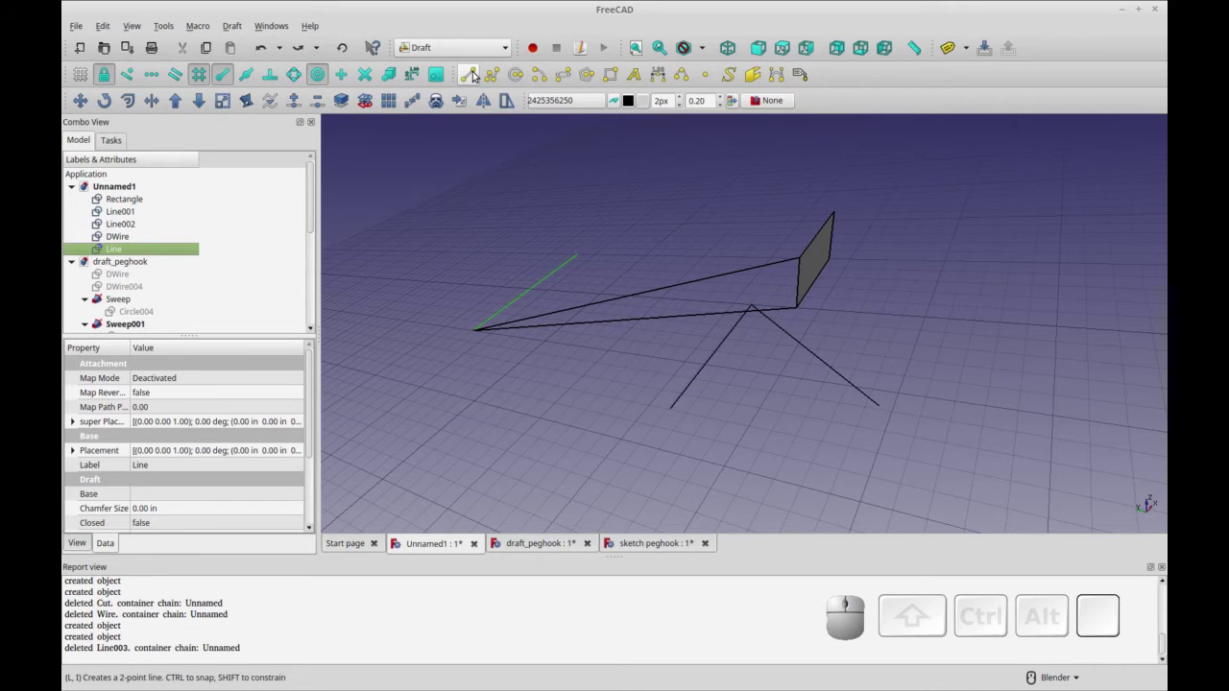
Draw a new line Line003 downward from the loose line's end.
left_click(476, 72)
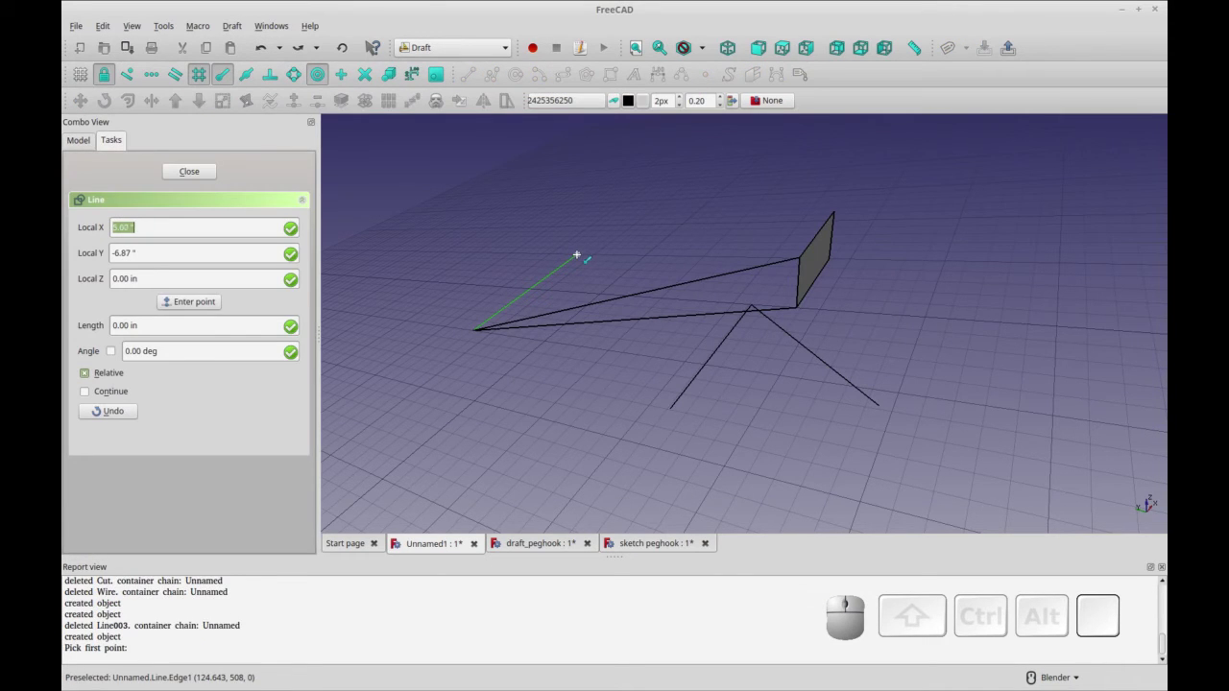
left_click(577, 257)
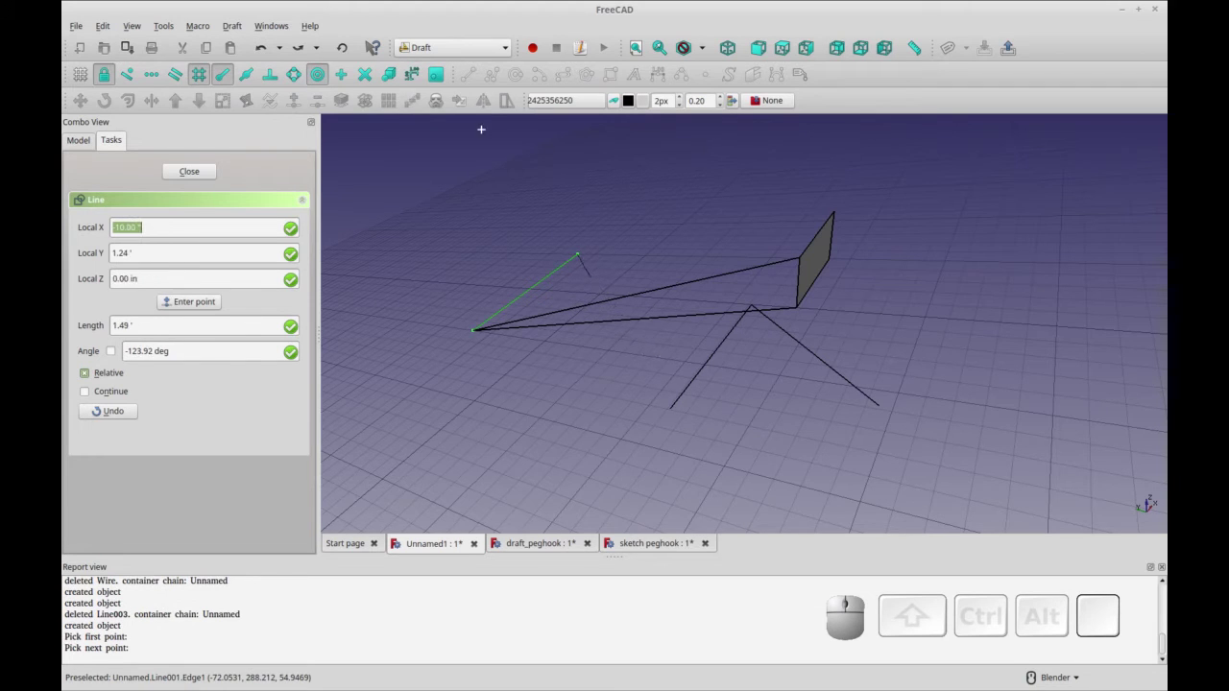
left_click(441, 74)
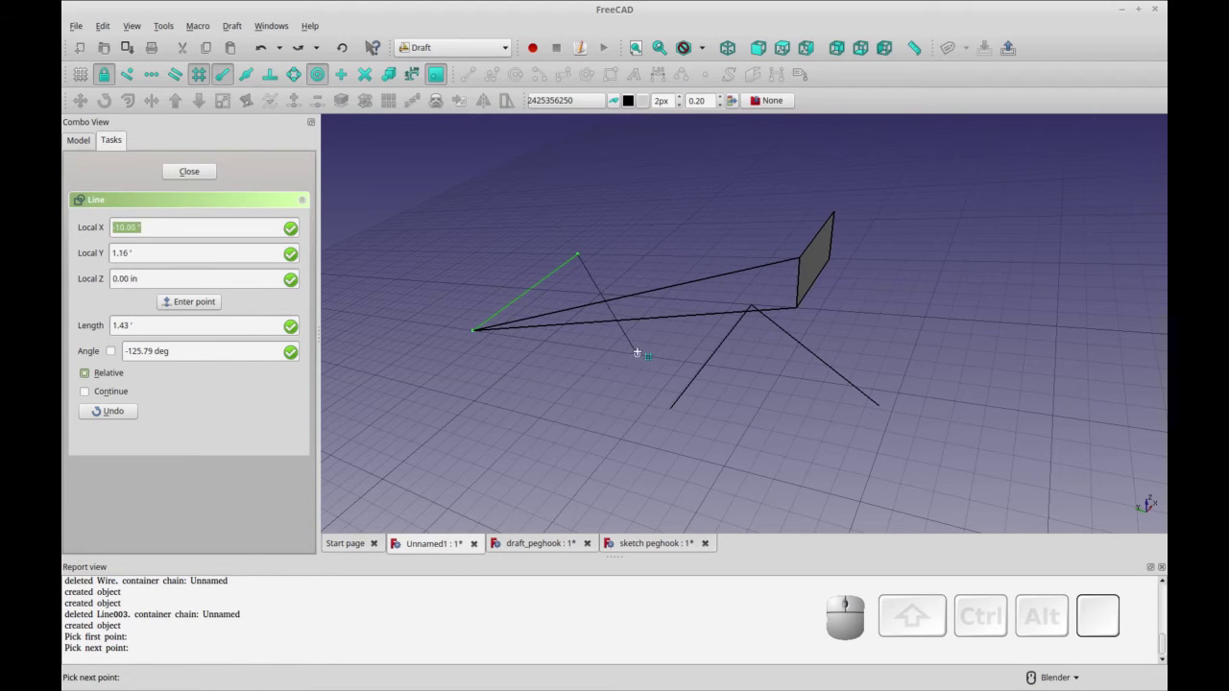
left_click(639, 352)
Upgrade the loose line and Line003 into a single Wire object.
left_click(545, 279)
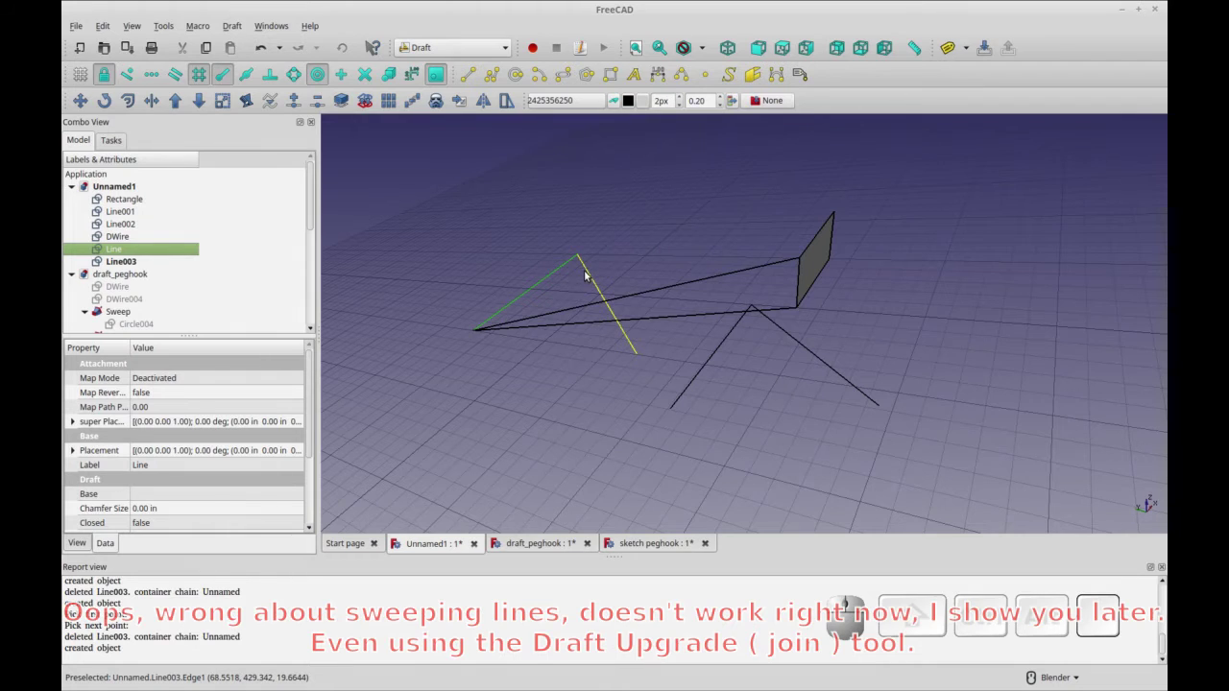
left_click(588, 271)
left_click(554, 276)
left_click(182, 107)
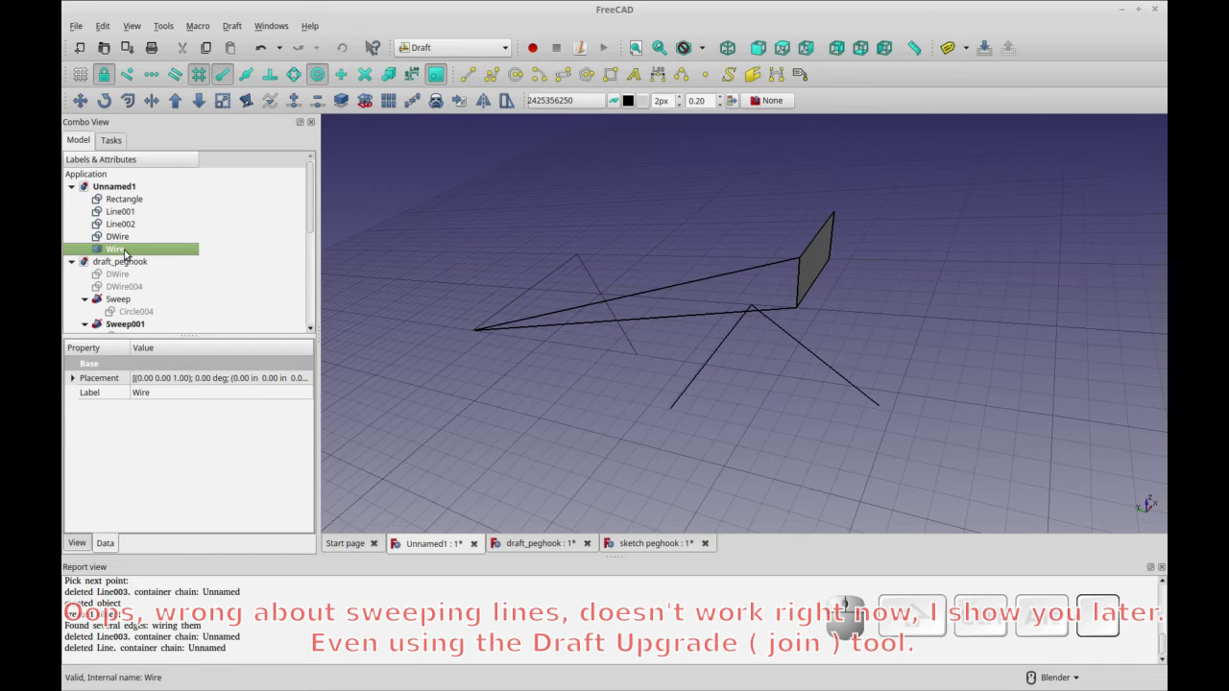
left_click(548, 281)
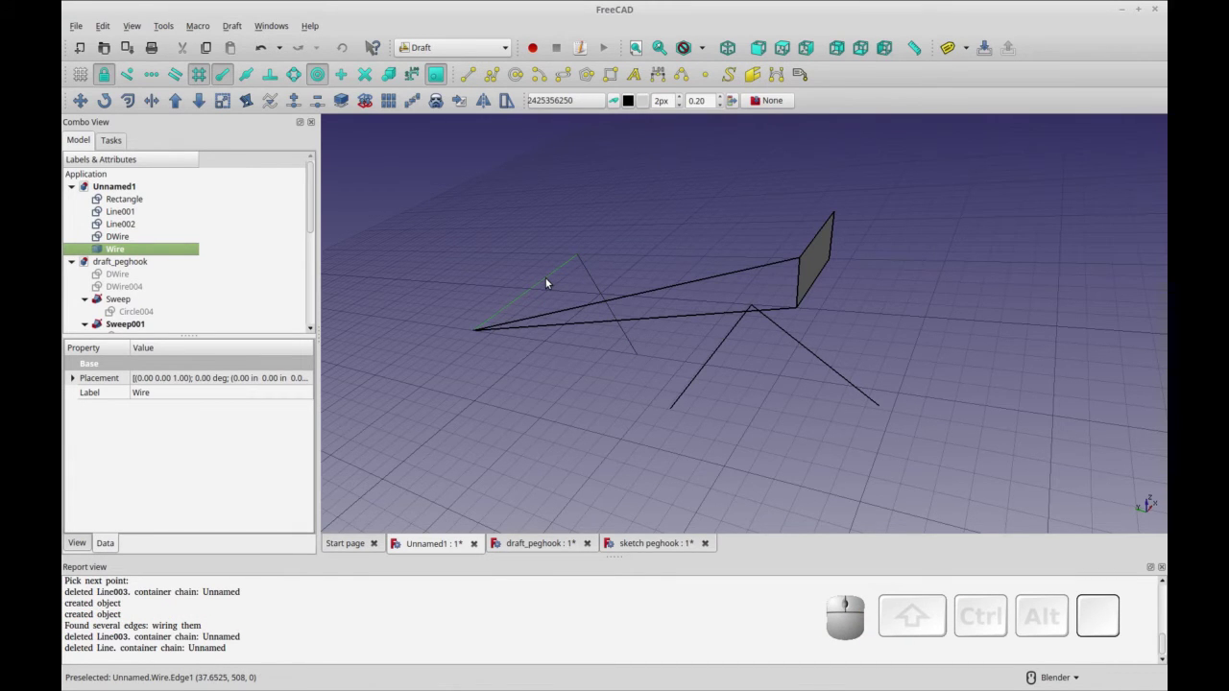
Downgrade the Wire back into separate edges Edge and Edge001.
left_click(548, 283)
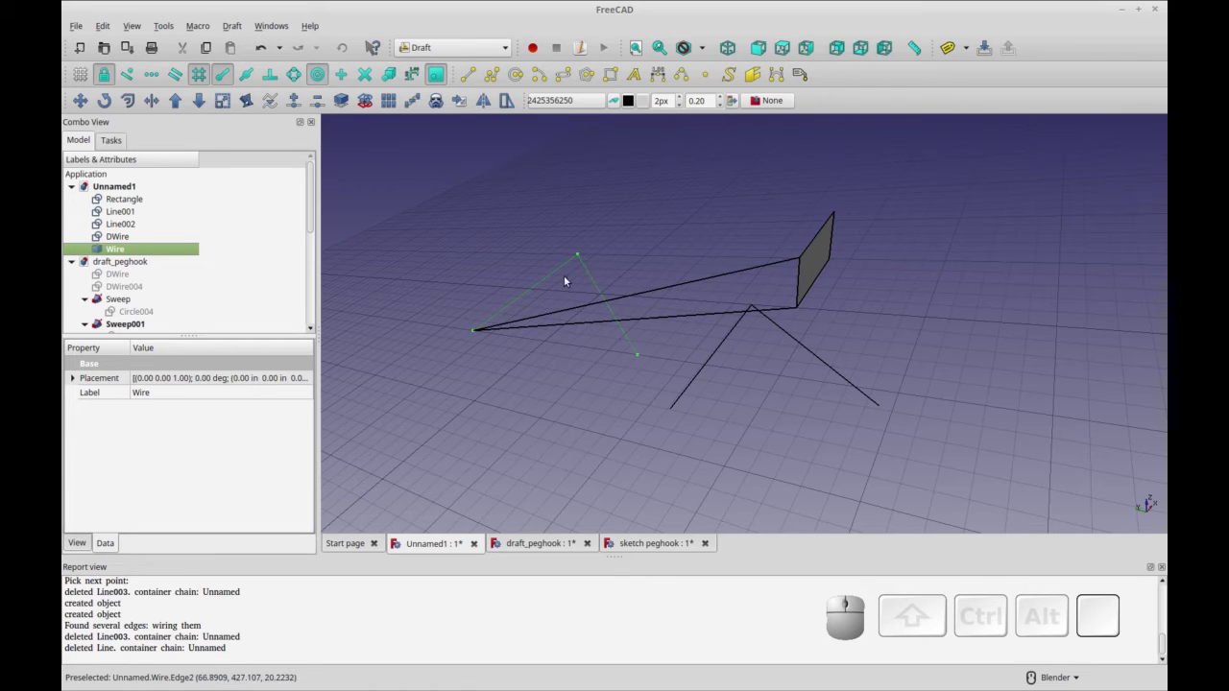
left_click(169, 249)
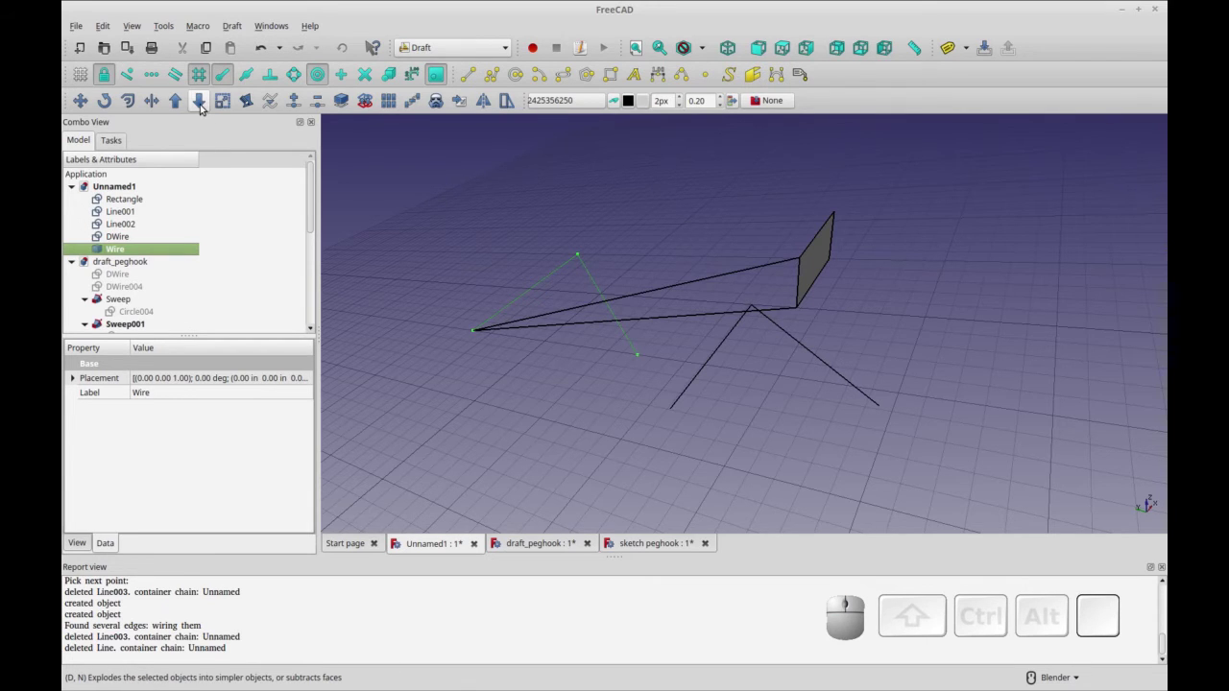
left_click(204, 105)
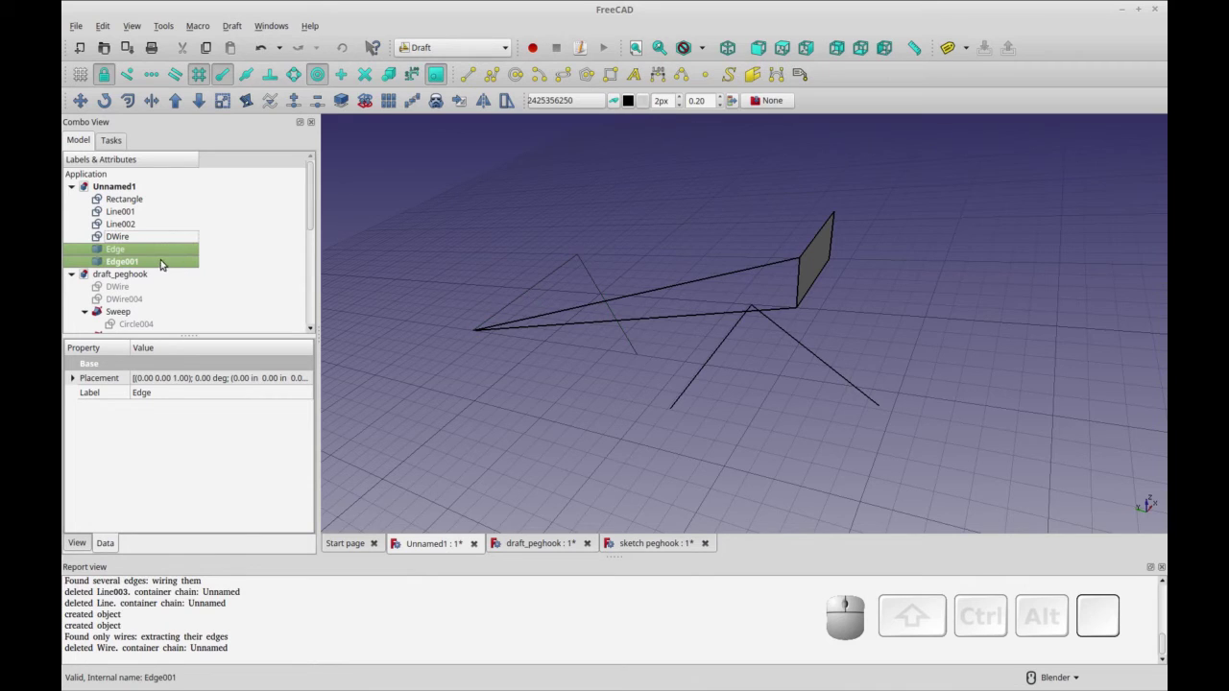
left_click(162, 261)
left_click(161, 251)
left_click(161, 260)
left_click(161, 247)
left_click(312, 230)
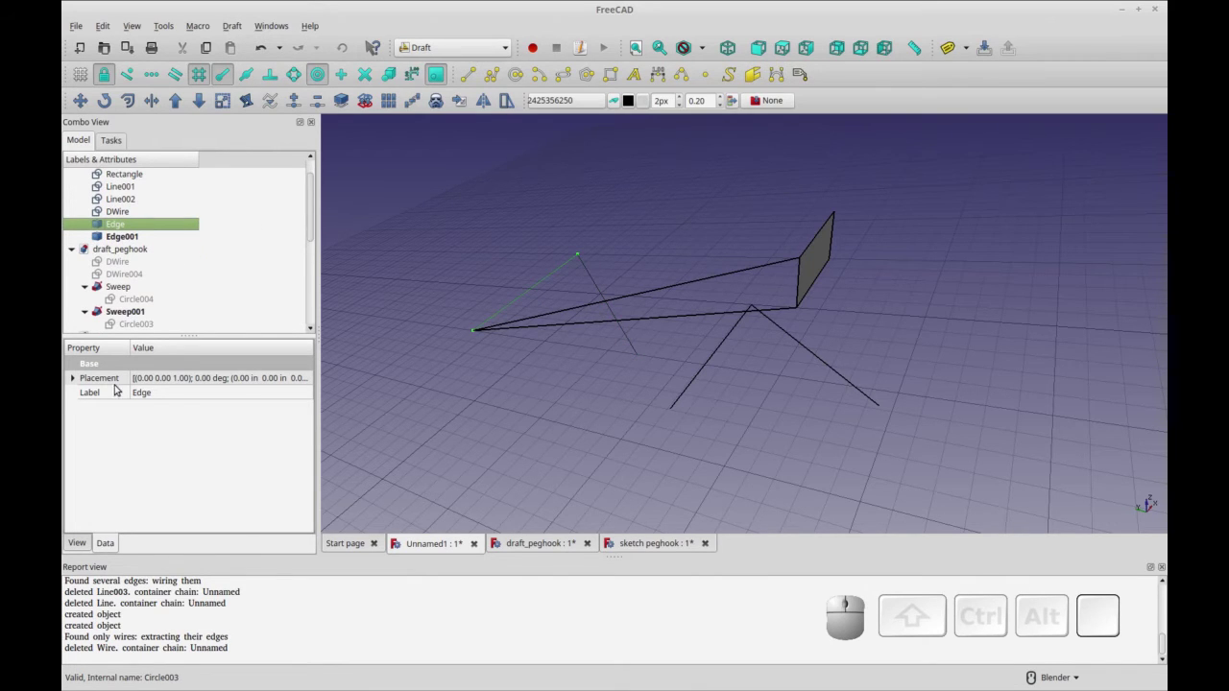
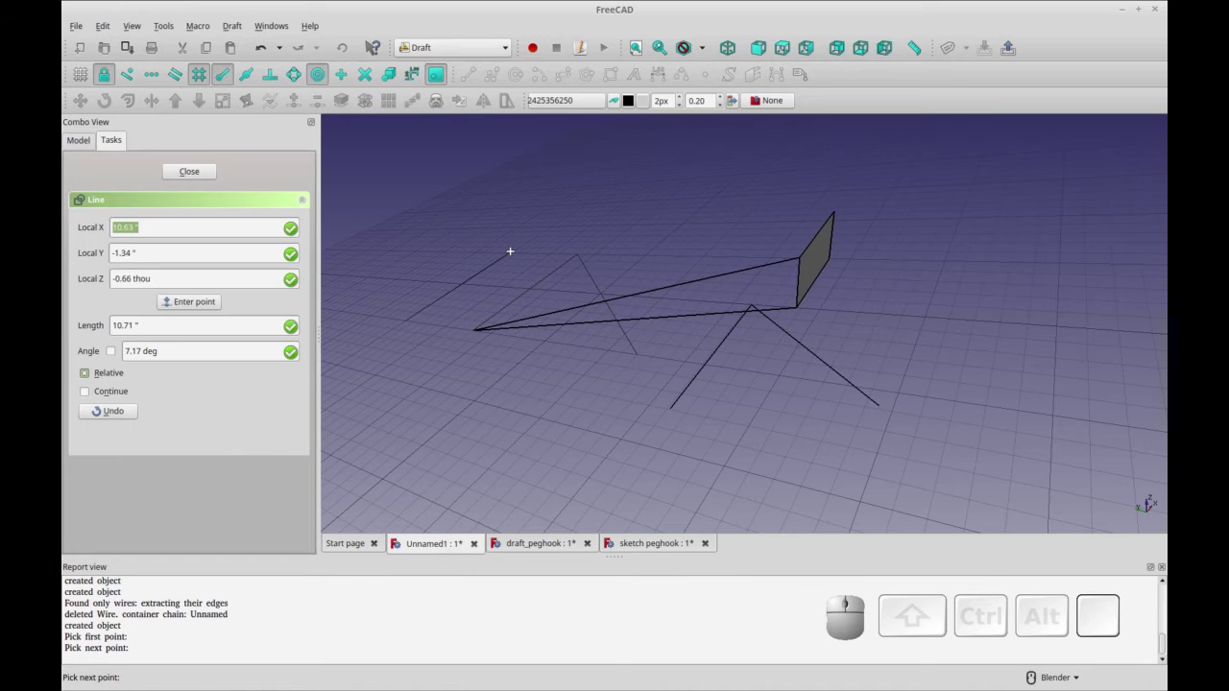
Draw a test Draft line and select the extracted edge Edge001.
left_click(510, 252)
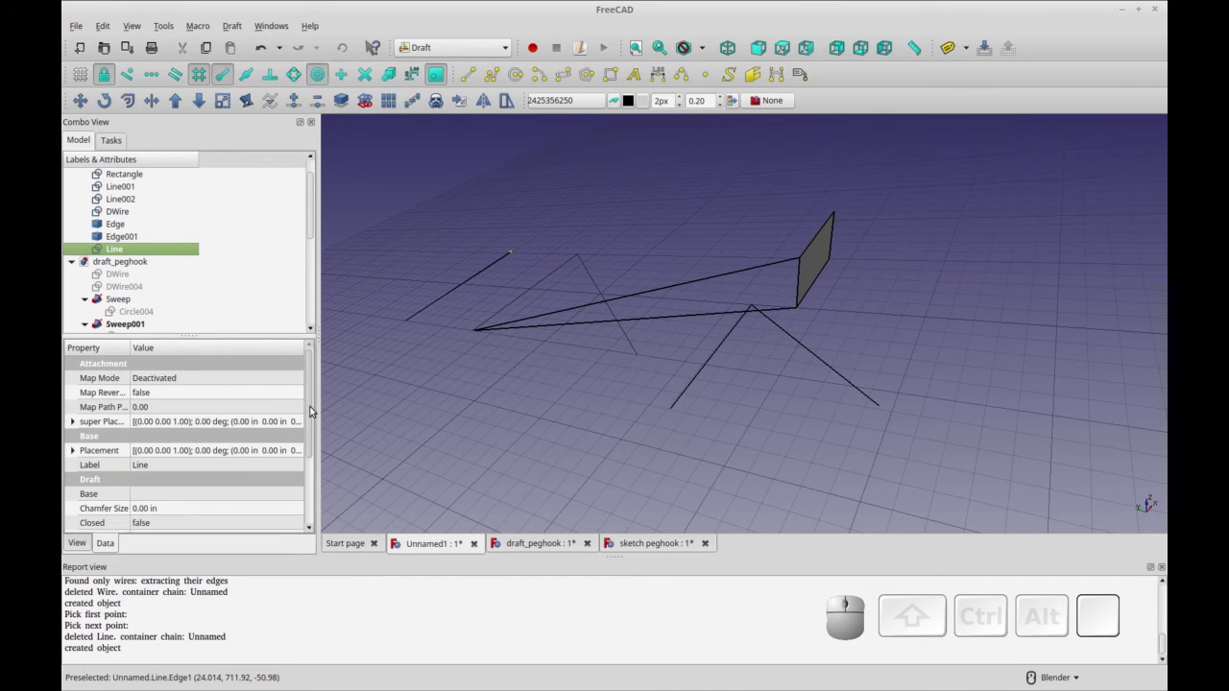
left_click_drag(313, 420, 240, 389)
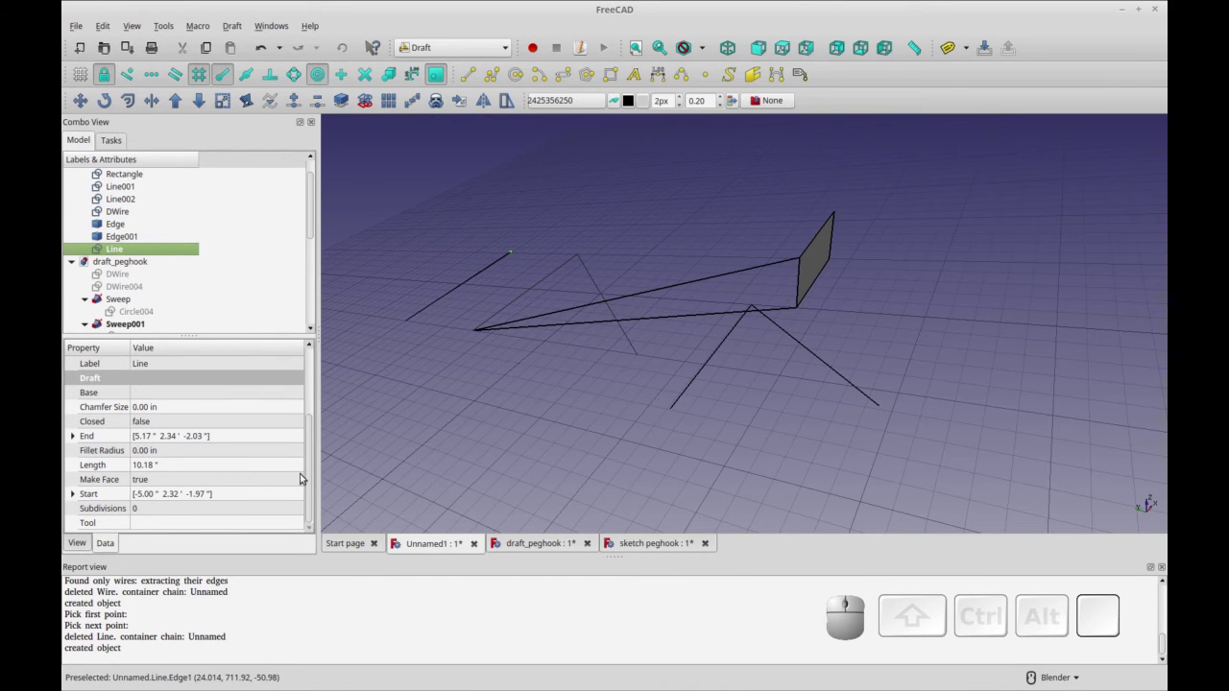
left_click_drag(309, 475, 427, 307)
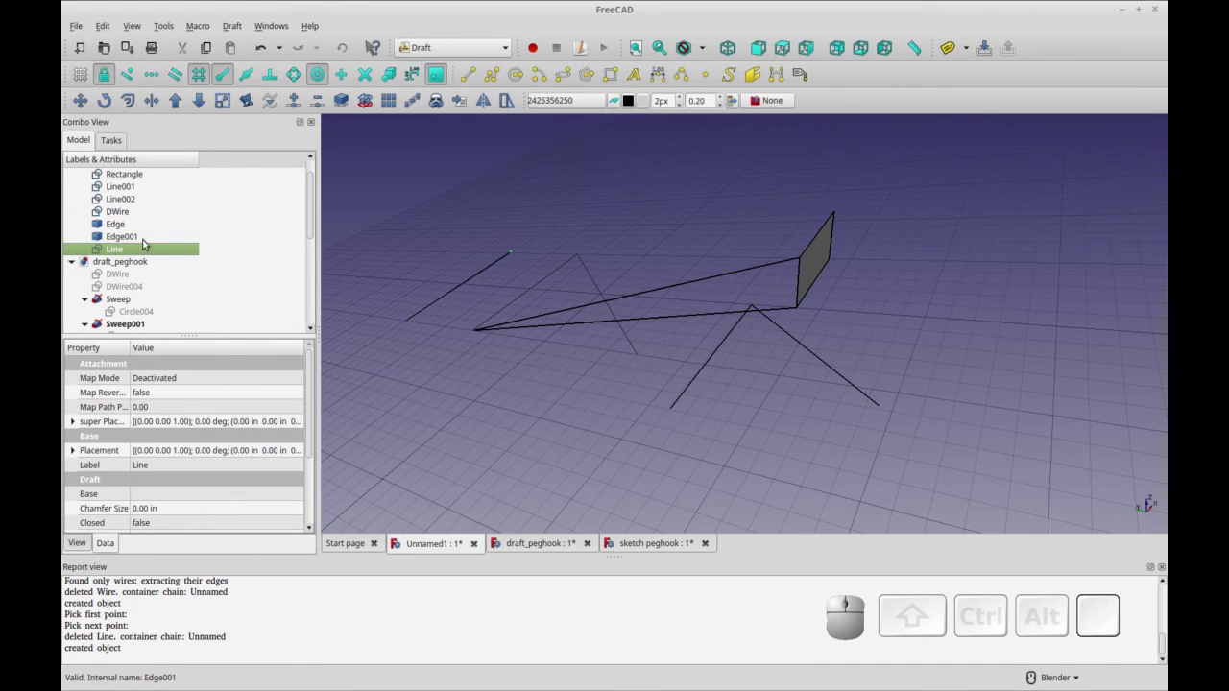
left_click(146, 240)
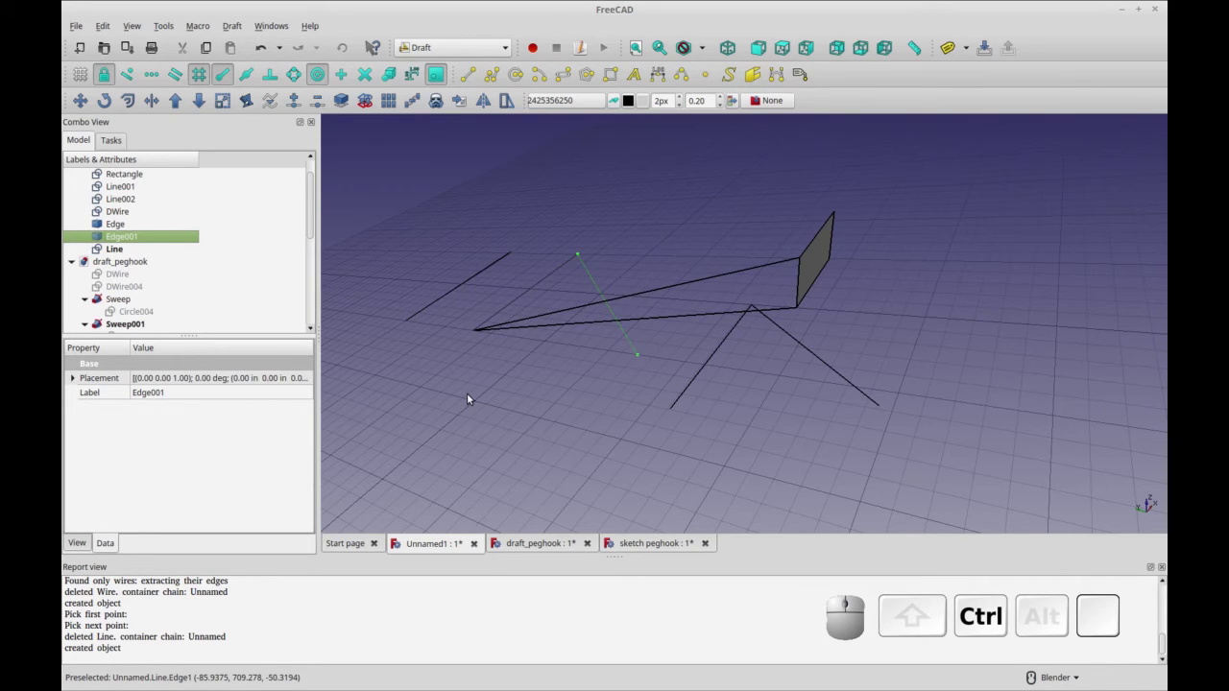
key("ctrl+r")
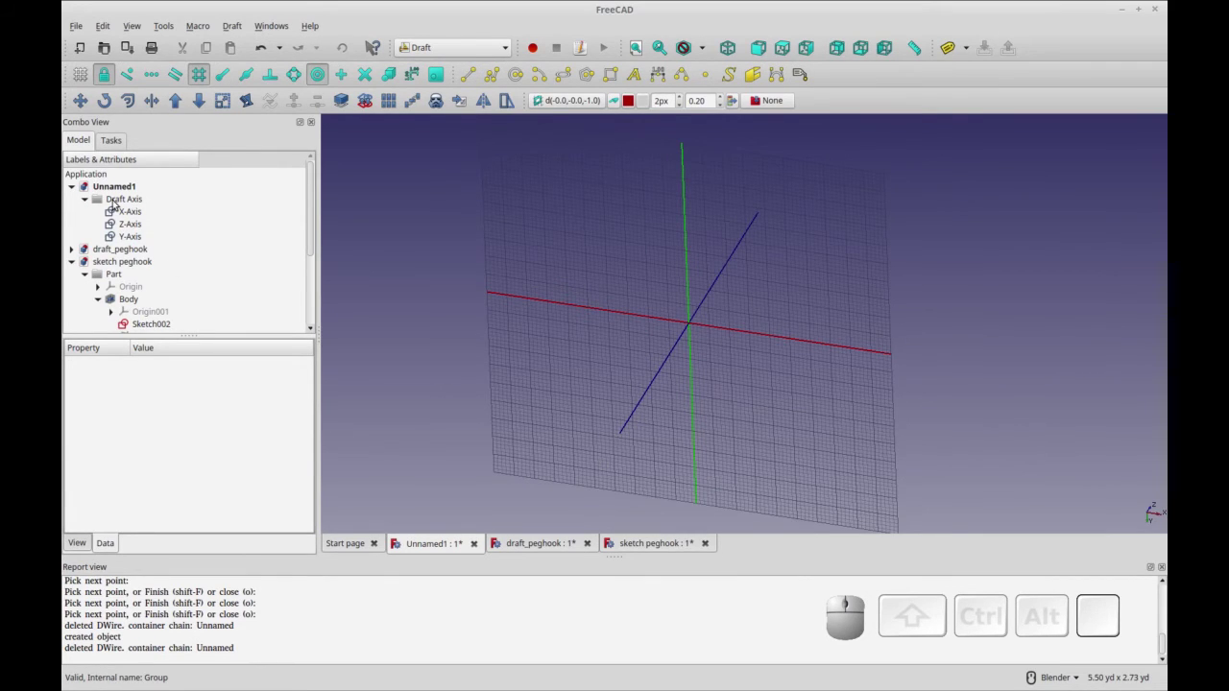
left_click(116, 200)
scroll("up", 3)
scroll("up", 3)
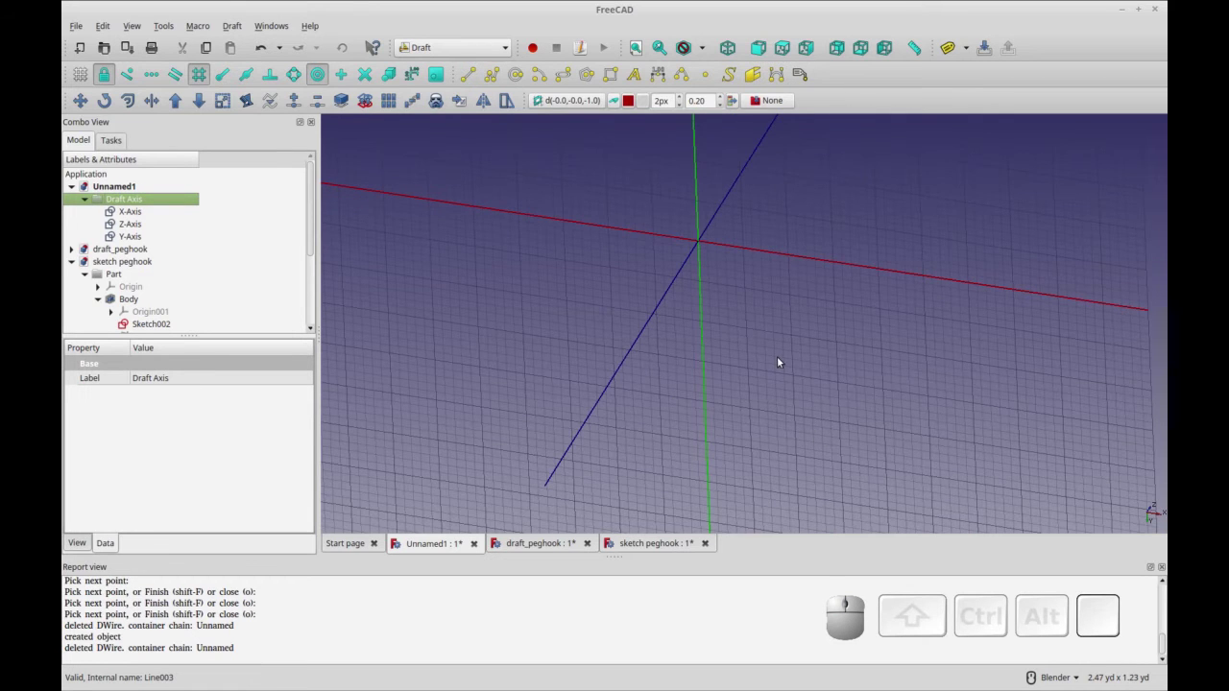
Draw an open DWire with a short leg, a long run along the X axis and an angled end.
left_click_drag(777, 359, 772, 398)
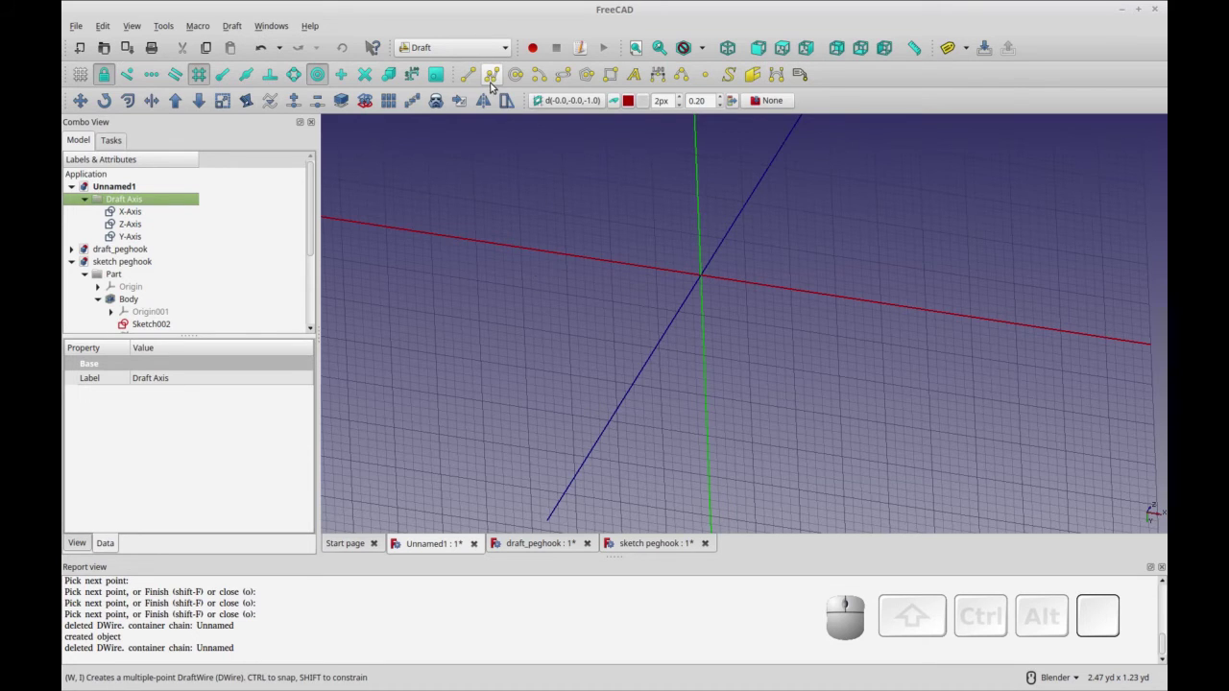
left_click(491, 77)
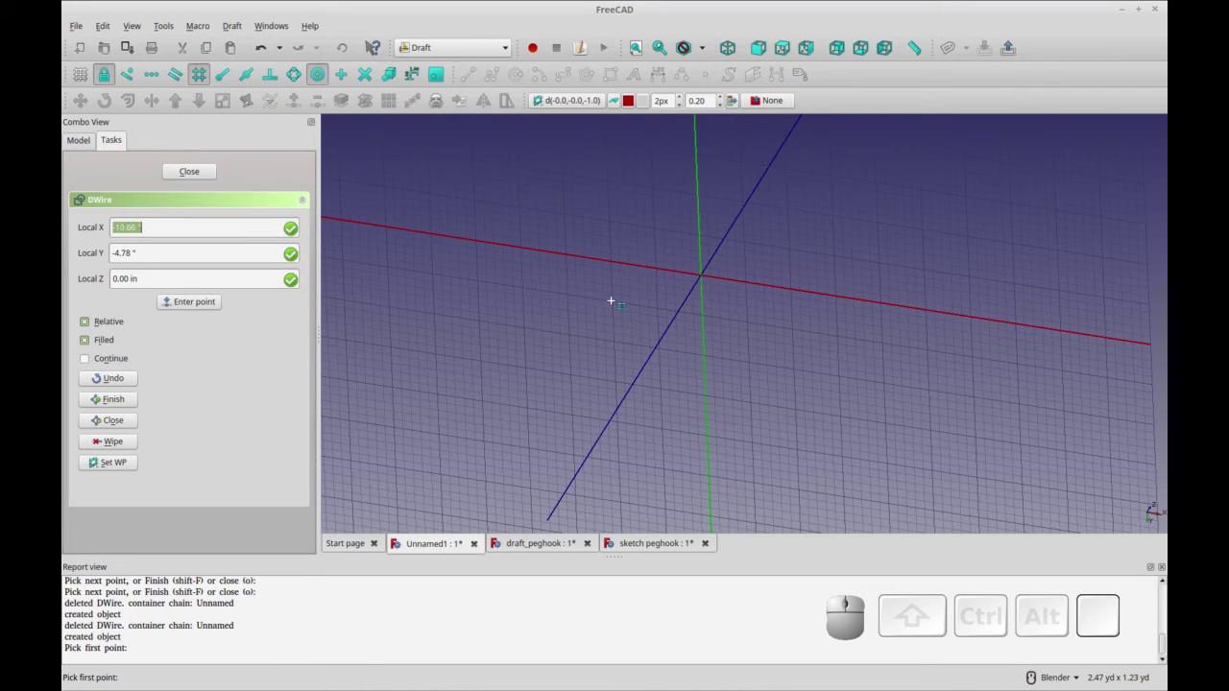
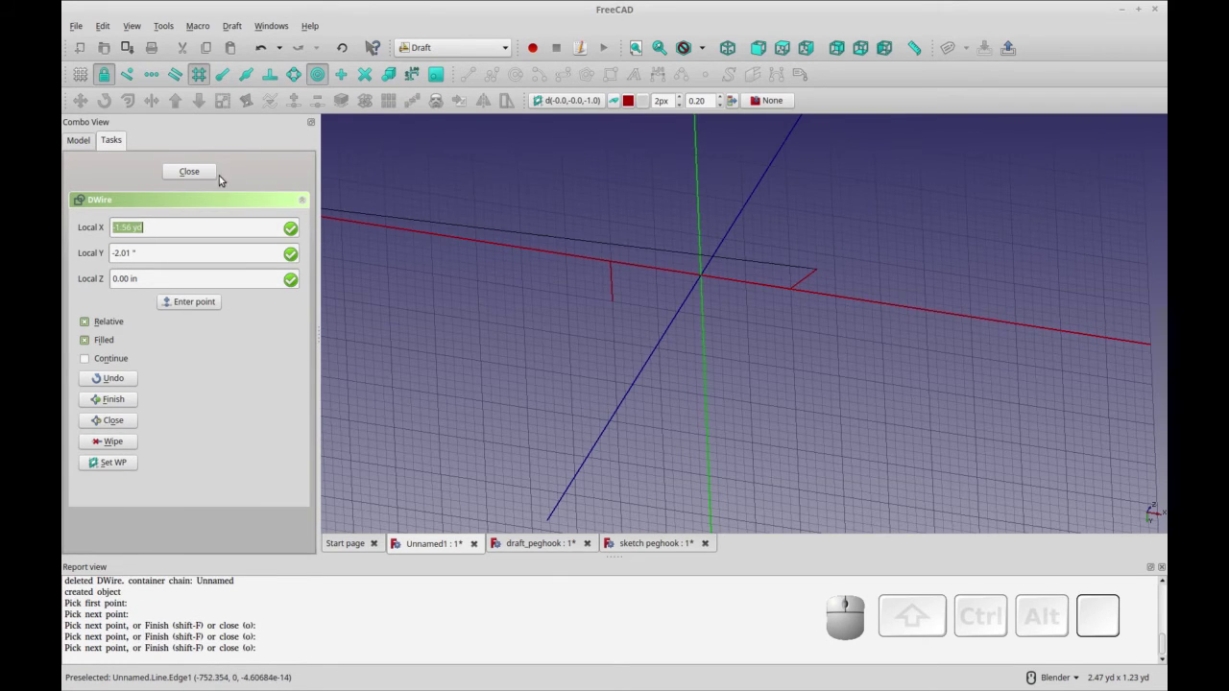
left_click(208, 171)
left_click_drag(912, 355, 675, 314)
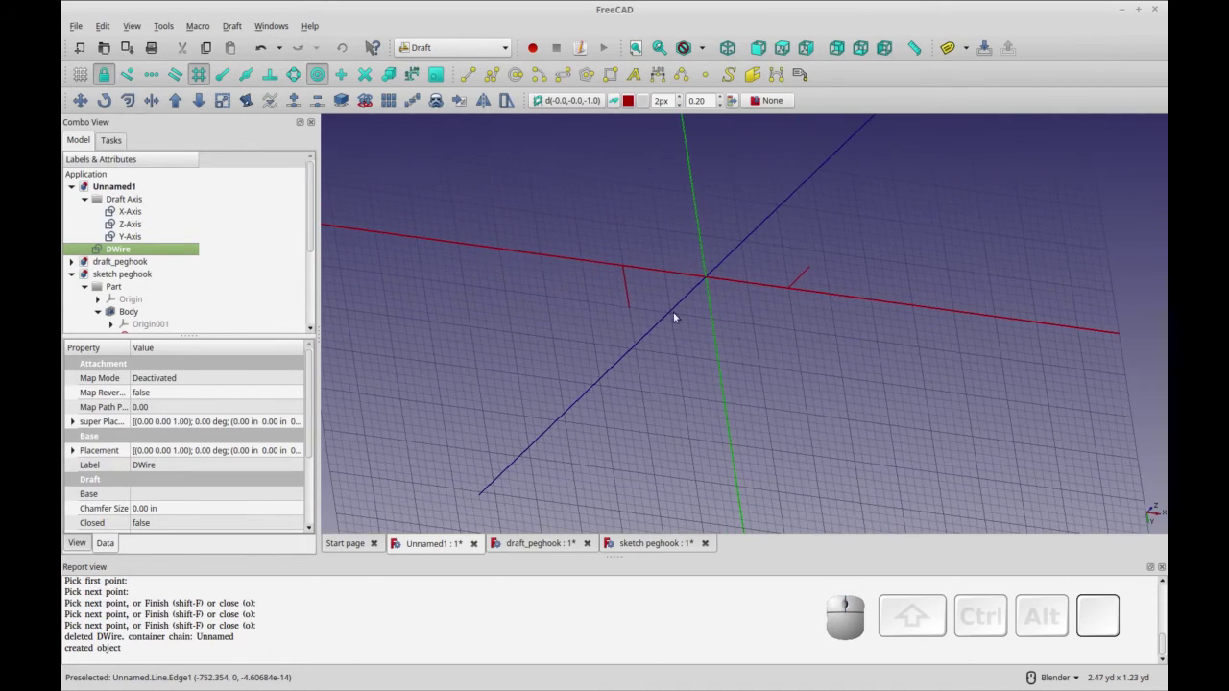
Select the DWire object, orbiting to inspect its bends.
left_click(628, 286)
left_click(630, 100)
left_click(462, 254)
left_click(751, 458)
left_click_drag(764, 389, 650, 326)
left_click(642, 336)
left_click_drag(834, 398, 768, 321)
left_click(761, 290)
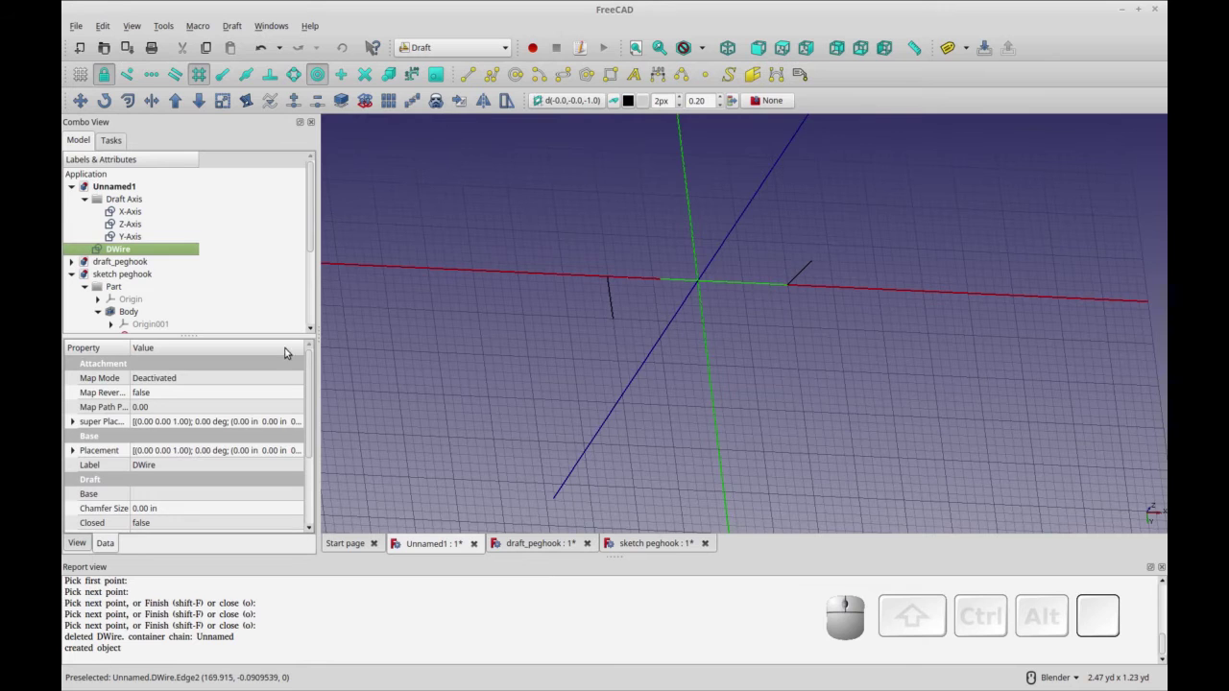
Set the DWire's Fillet Radius to 0.50 in to round its corners.
left_click_drag(310, 426, 176, 460)
left_click(173, 448)
key("KP_Decimal")
key("KP_5")
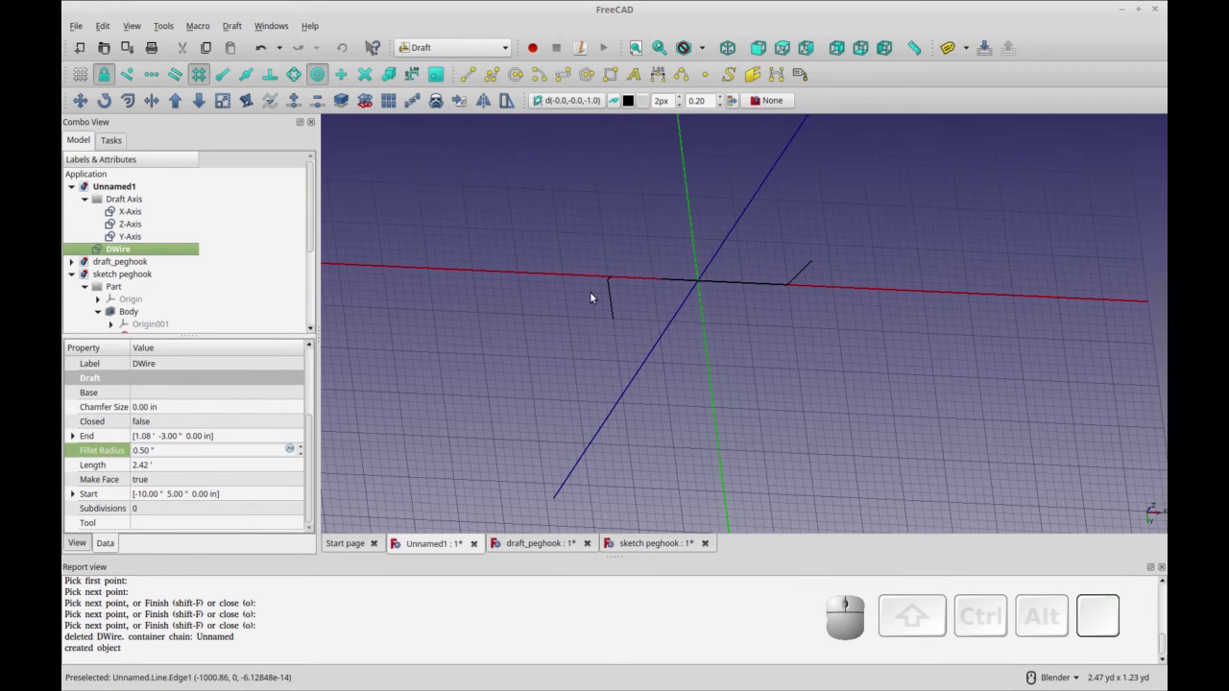
scroll("up", 3)
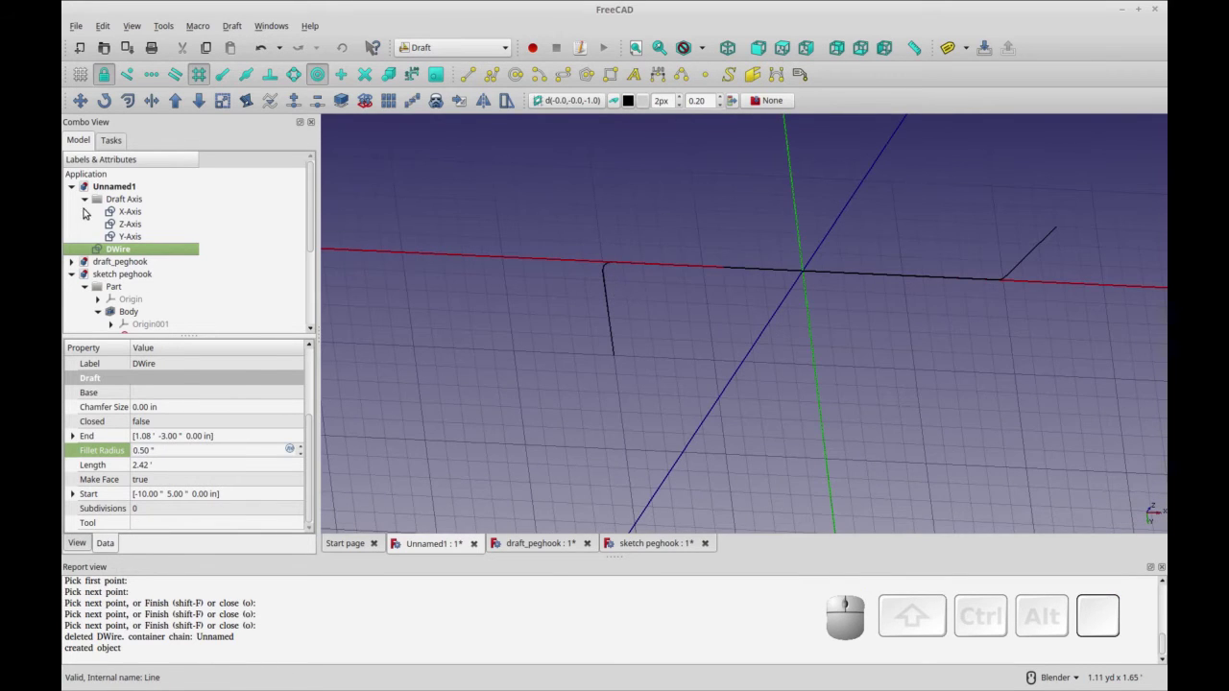
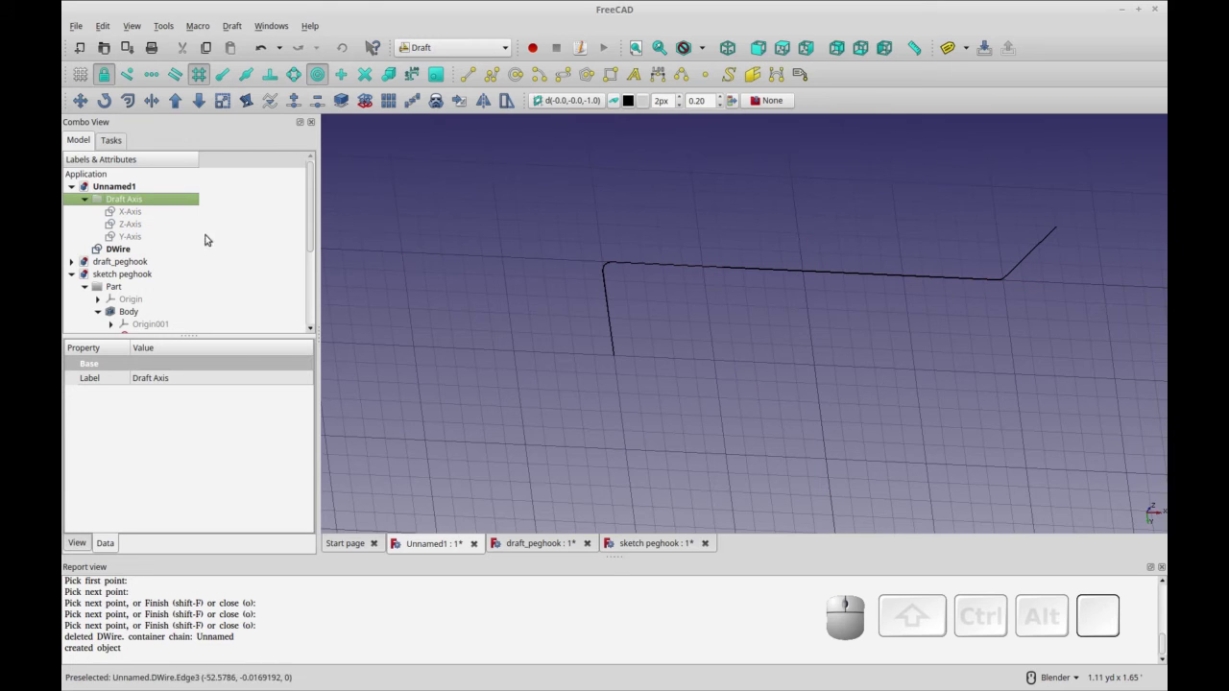
Hide the Draft Axis group to leave the filleted wire visible.
left_click(163, 198)
key("space")
left_click_drag(843, 405, 601, 387)
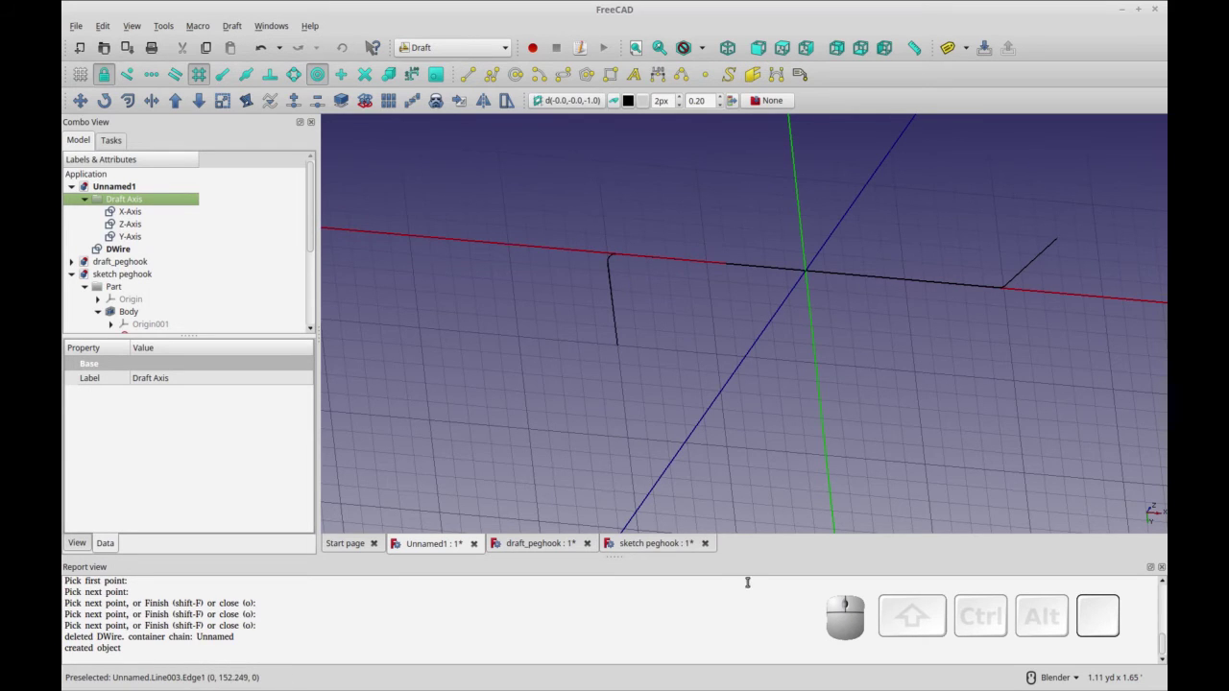
Draw a filled Draft circle centred on the DWire's angled end, standing across the path.
key("ctrl+r")
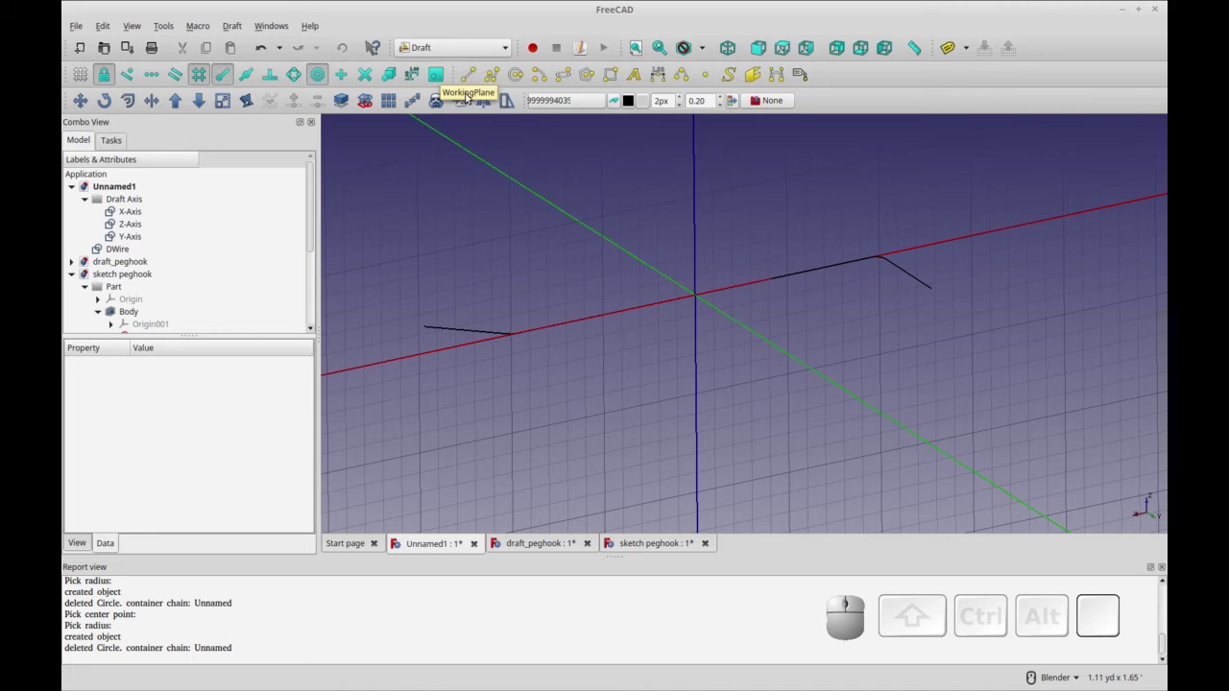
left_click(517, 77)
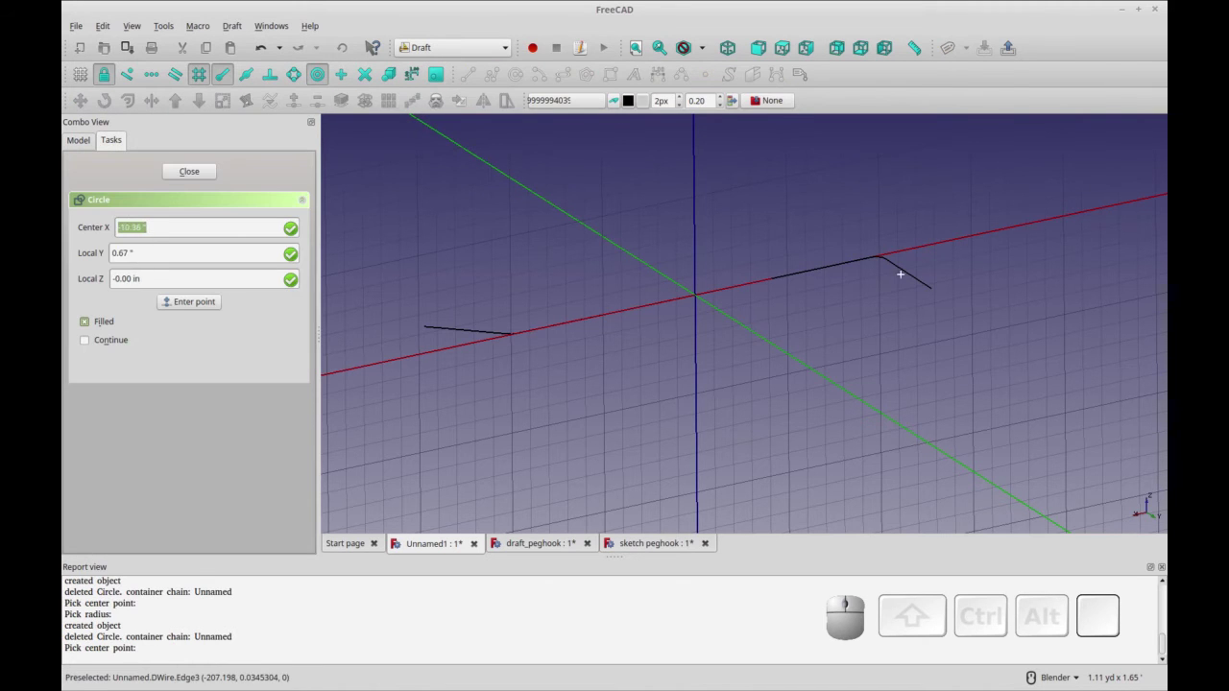
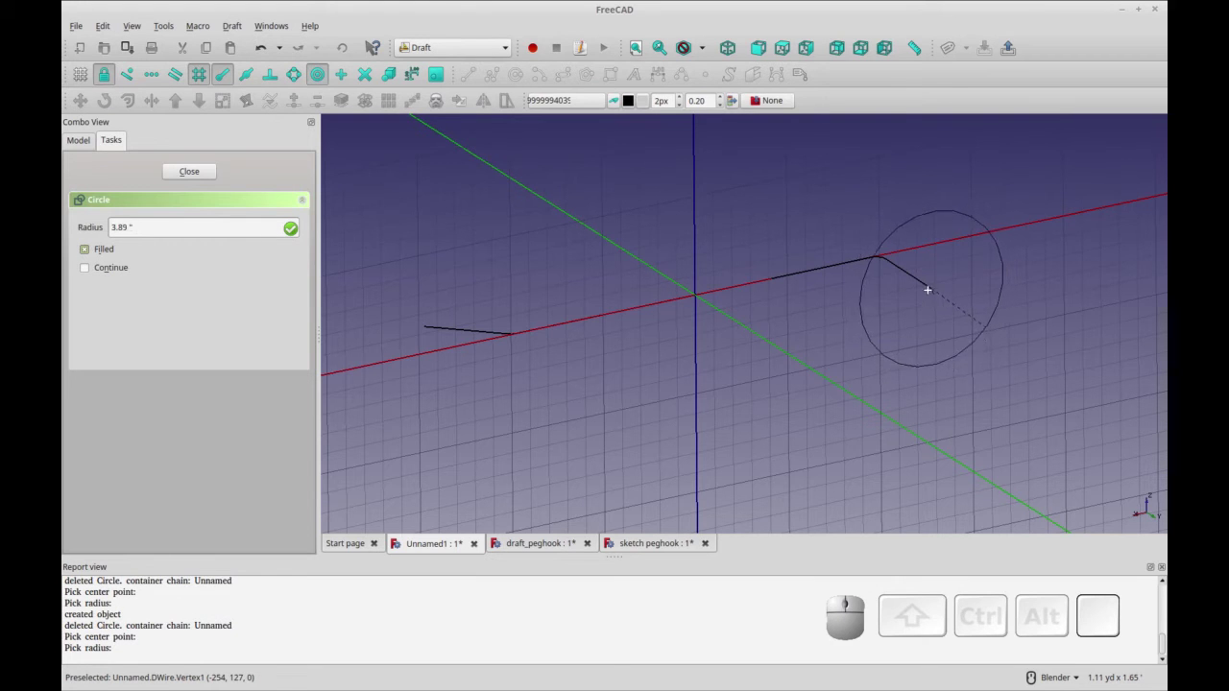
left_click(928, 293)
left_click_drag(868, 349, 931, 325)
left_click(930, 324)
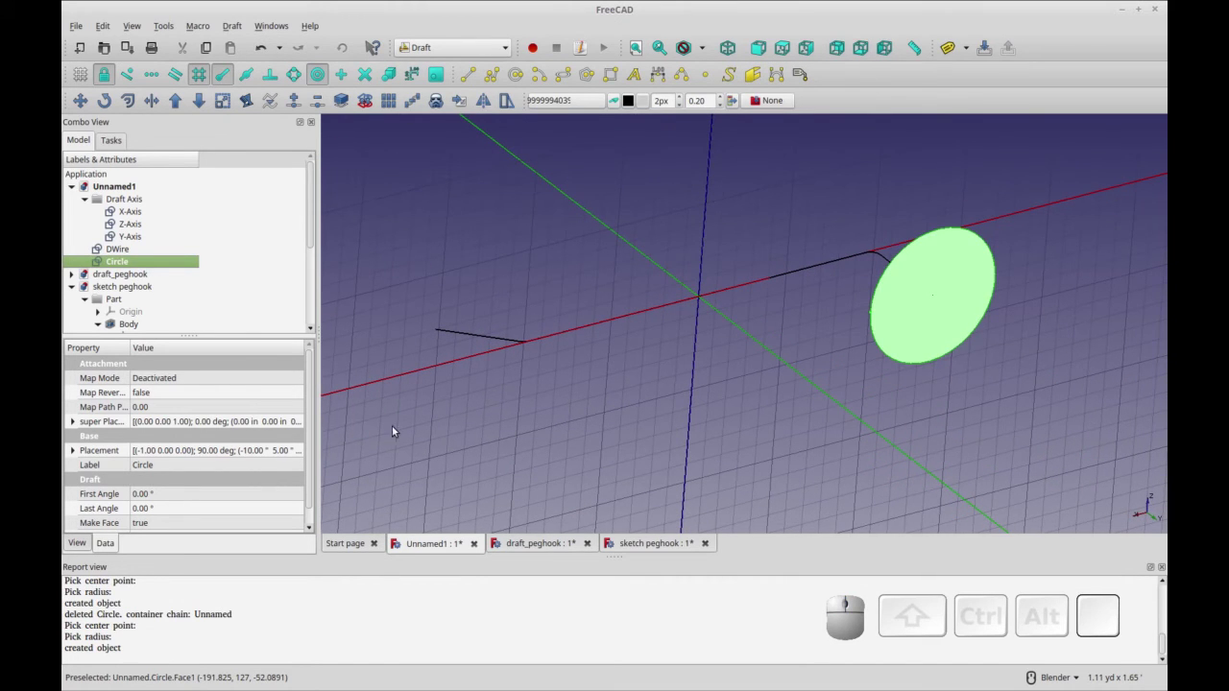
Set the circle's Radius to 0.50 in as a small sweep profile.
left_click_drag(310, 433, 181, 513)
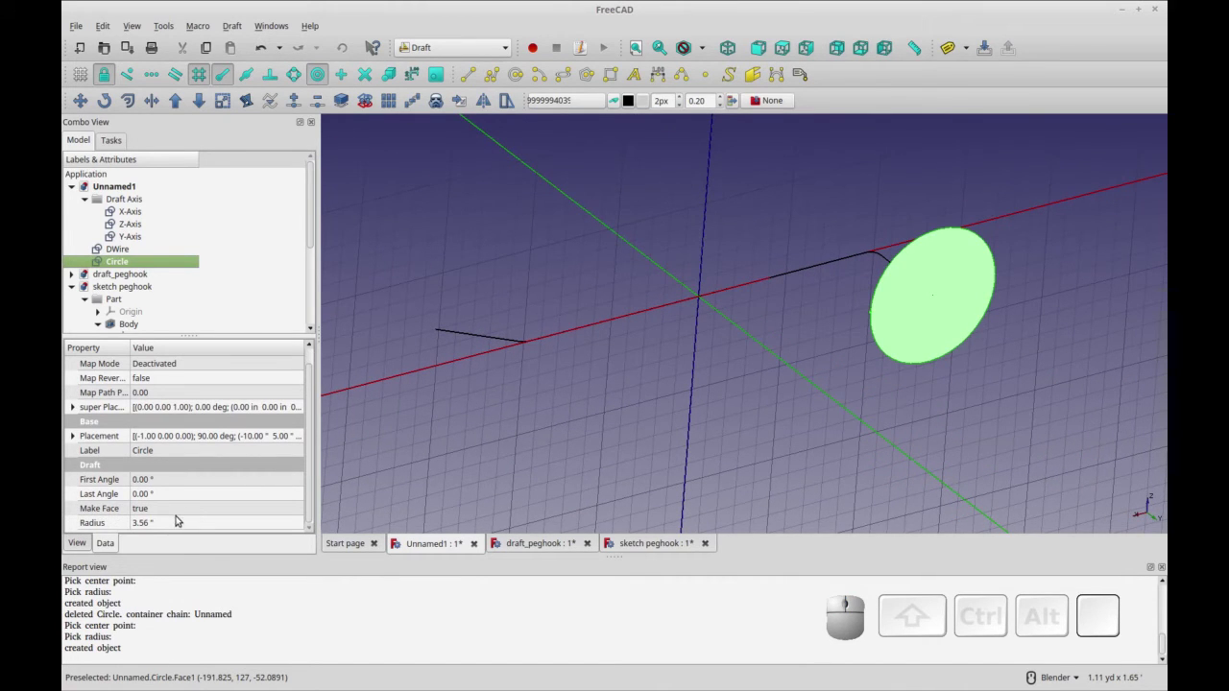
left_click(177, 525)
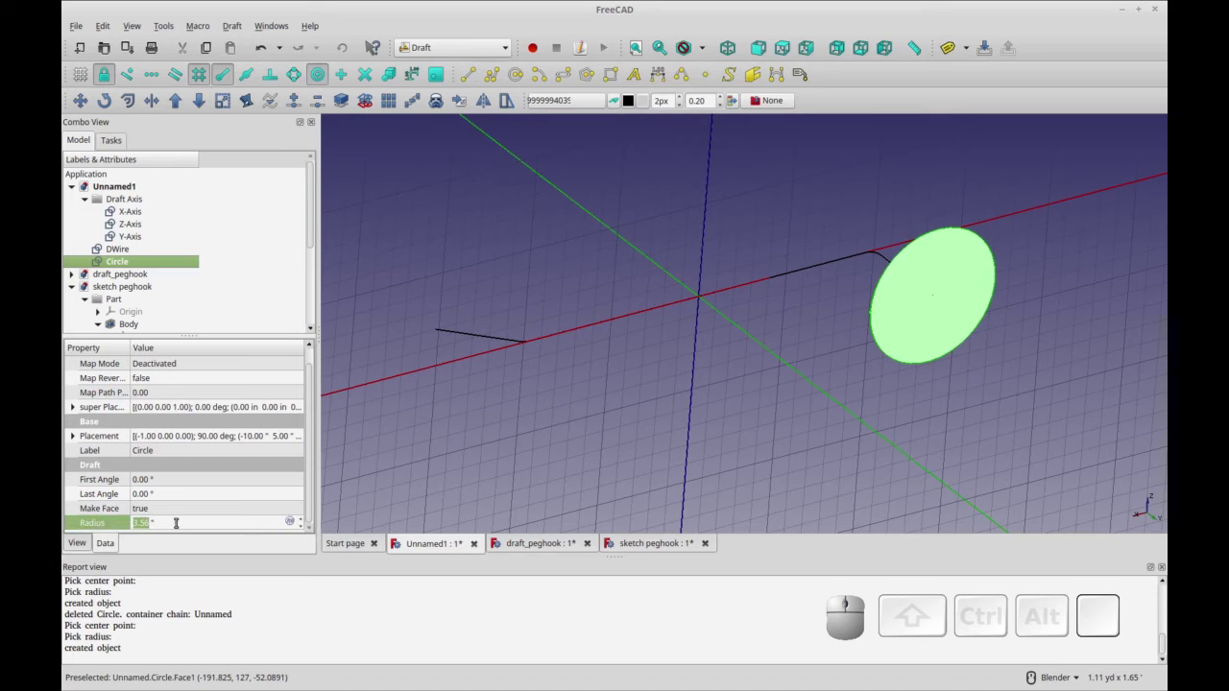
key("KP_Decimal")
key("KP_5")
key("KP_Enter")
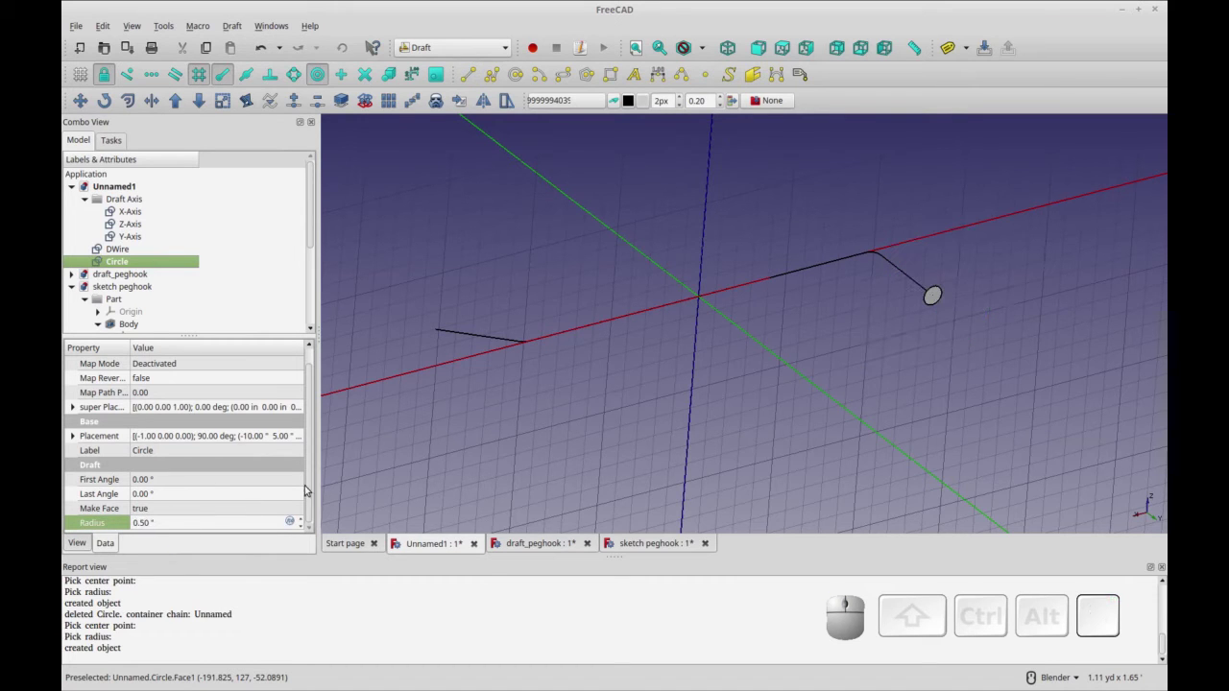
left_click(491, 446)
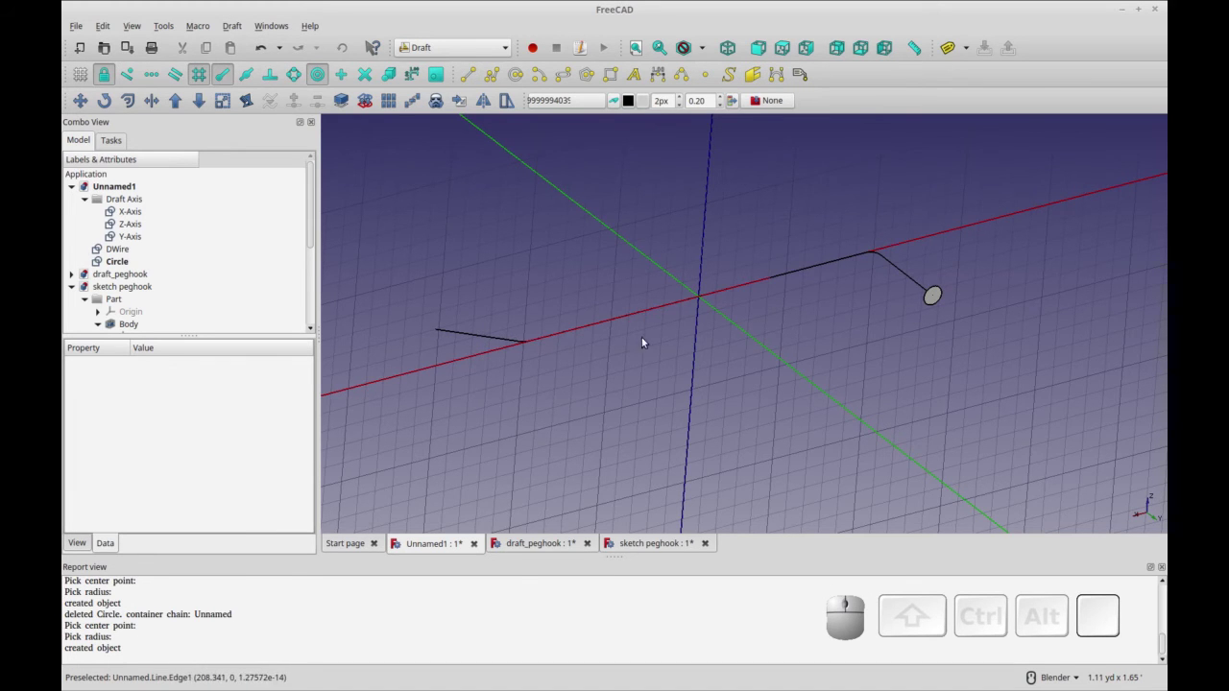
Orbit the view slightly around the path and profile.
left_click_drag(767, 338, 640, 337)
middle_click(640, 337)
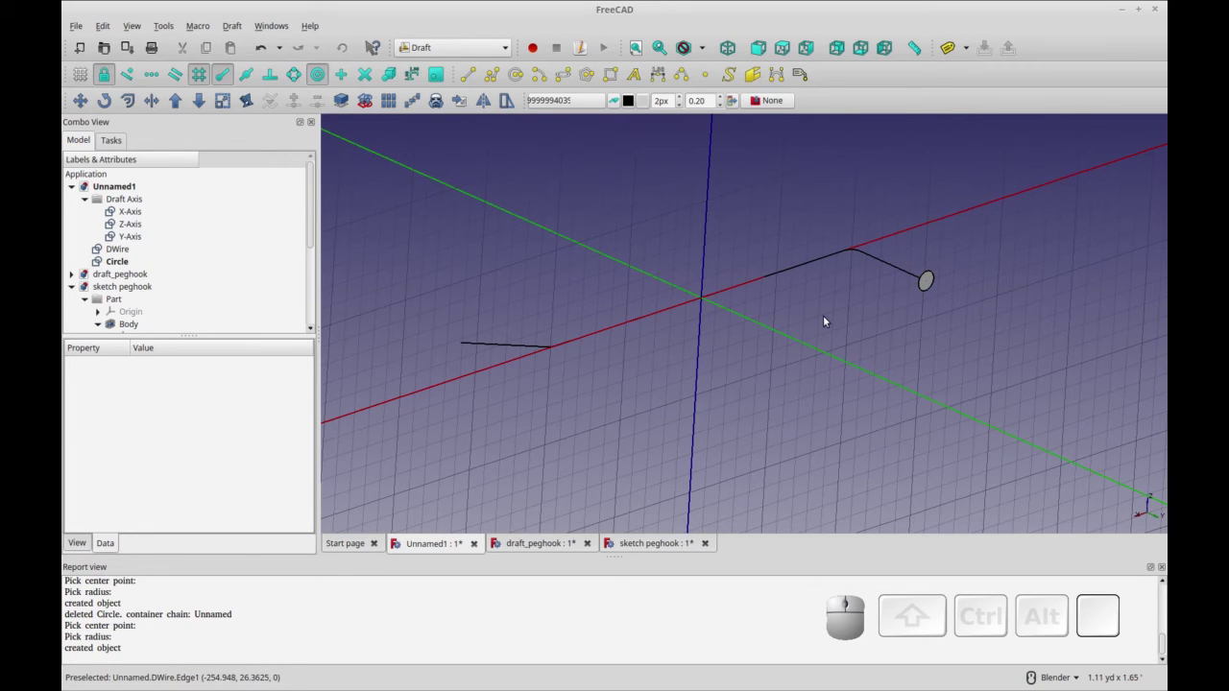
Switch to the Part workbench and start a Sweep with the Circle as profile.
key("ctrl+r")
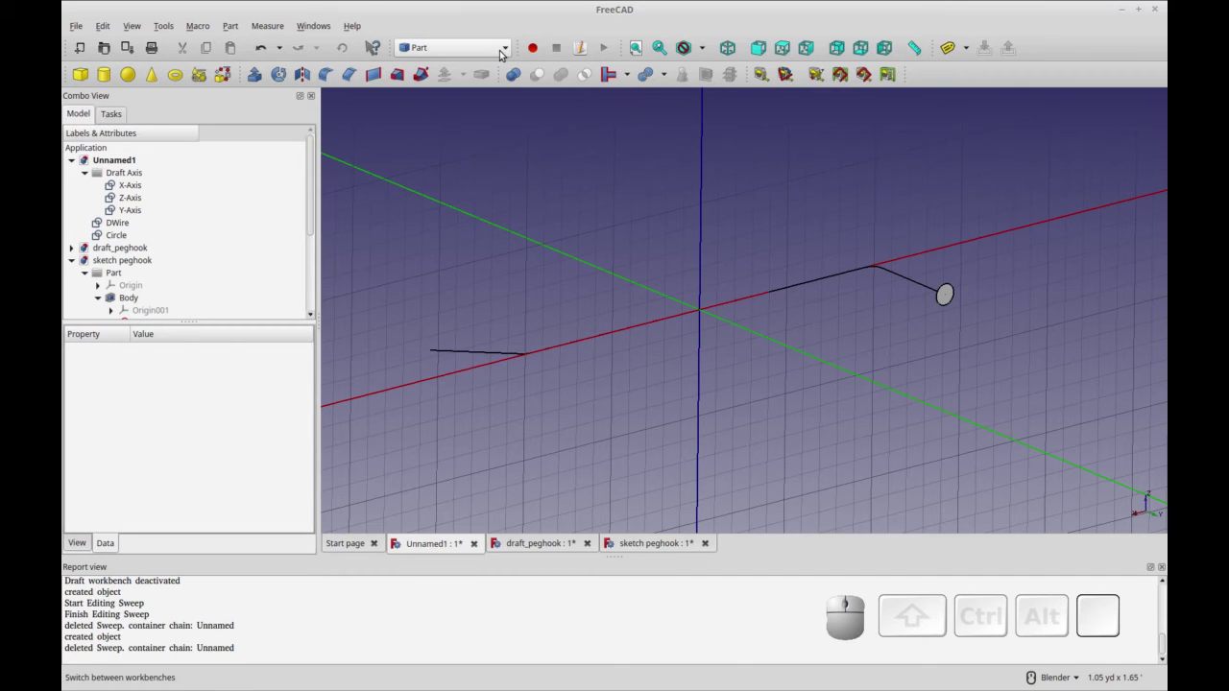
left_click(503, 51)
left_click(455, 320)
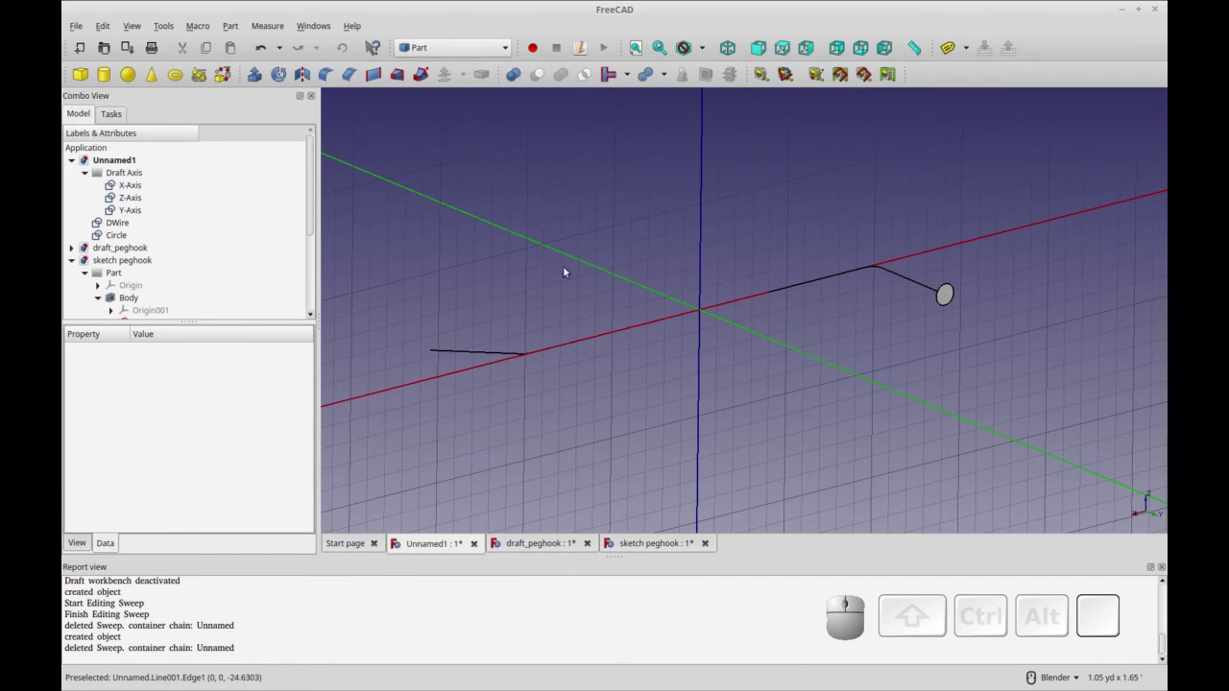
left_click(419, 77)
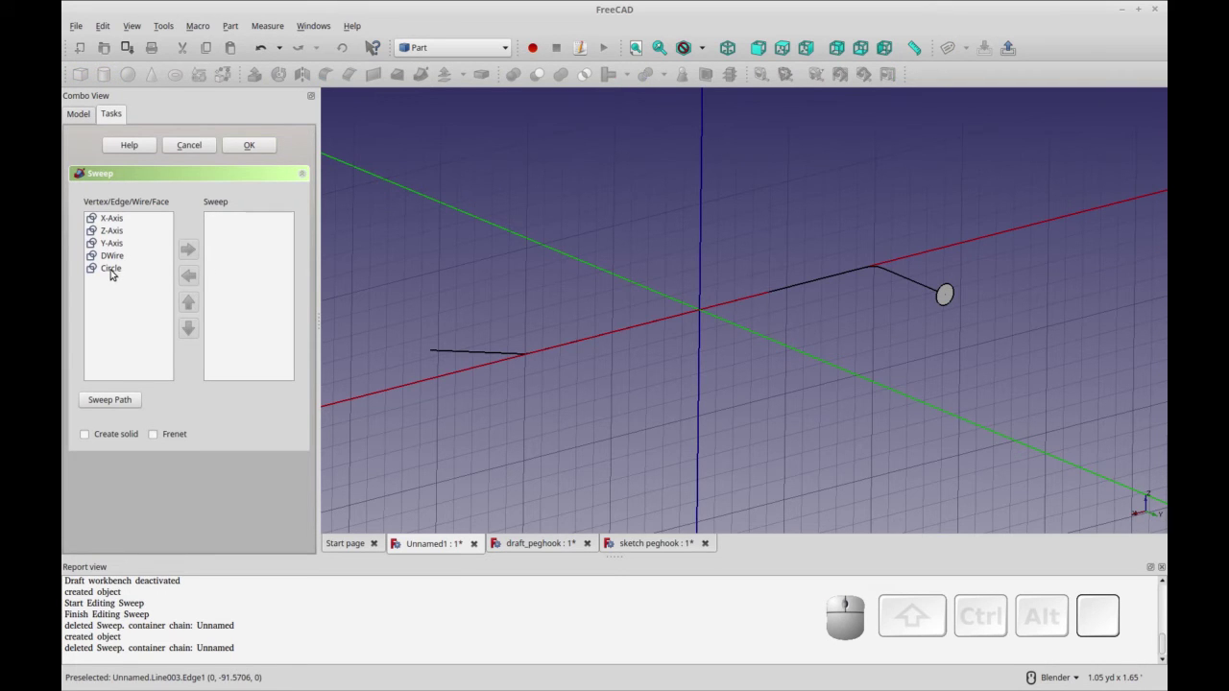
left_click(115, 270)
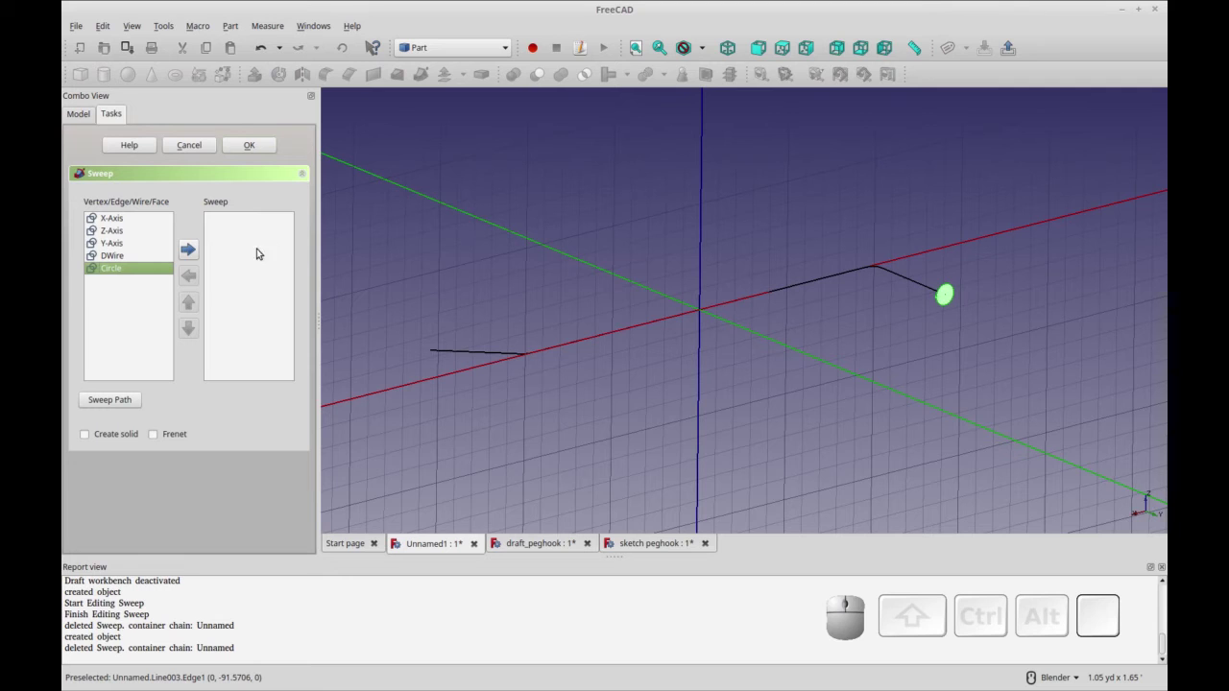
left_click(192, 250)
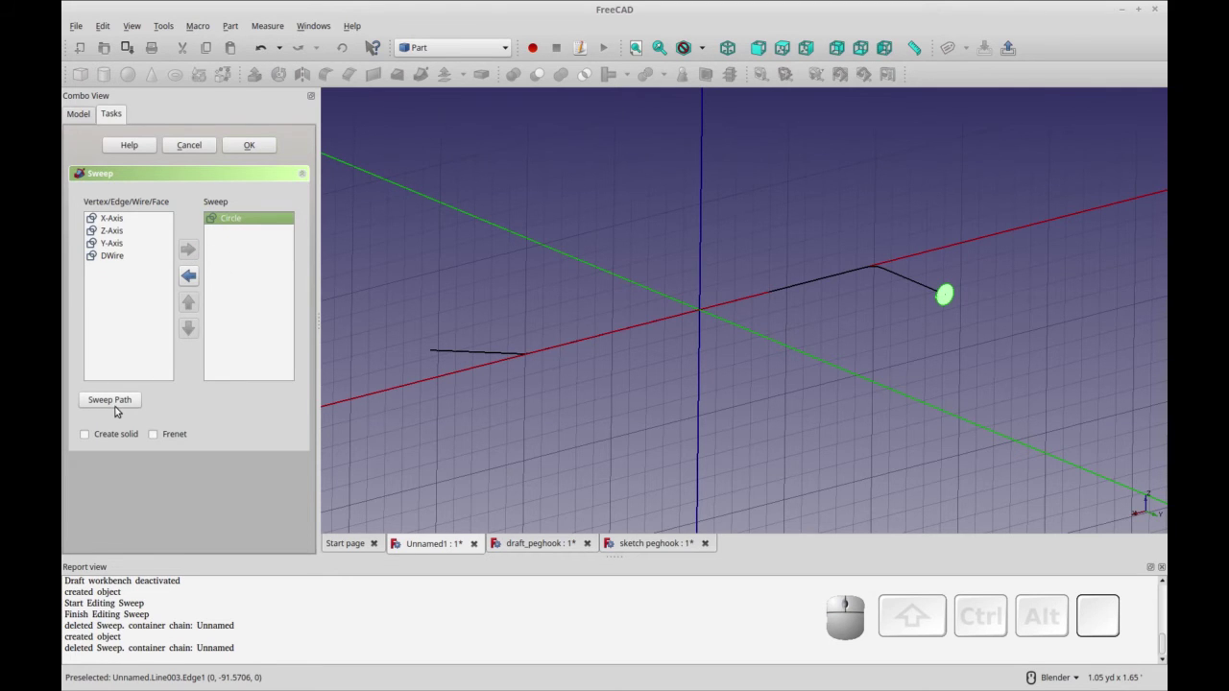
Pick the five edges of the filleted DWire as the sweep path and confirm with Done.
left_click(117, 404)
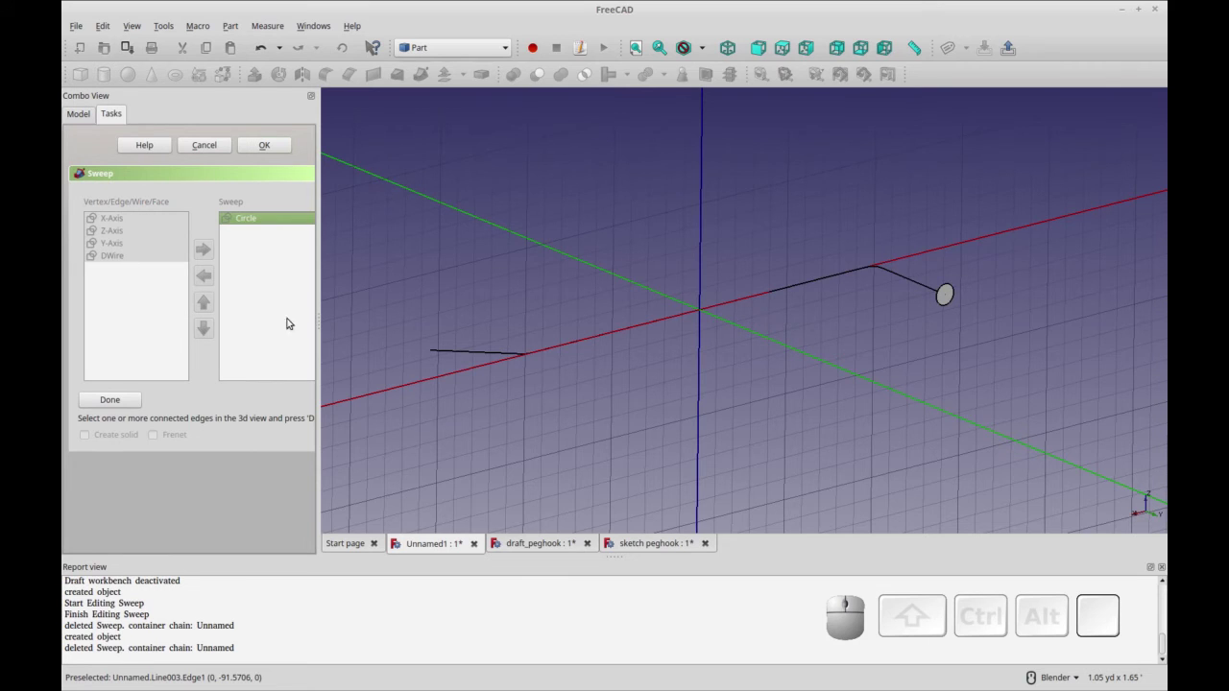
left_click(910, 279)
left_click(877, 267)
left_click(833, 277)
scroll("up", 3)
left_click(522, 375)
left_click(498, 376)
scroll("down", 3)
left_click_drag(821, 453, 739, 381)
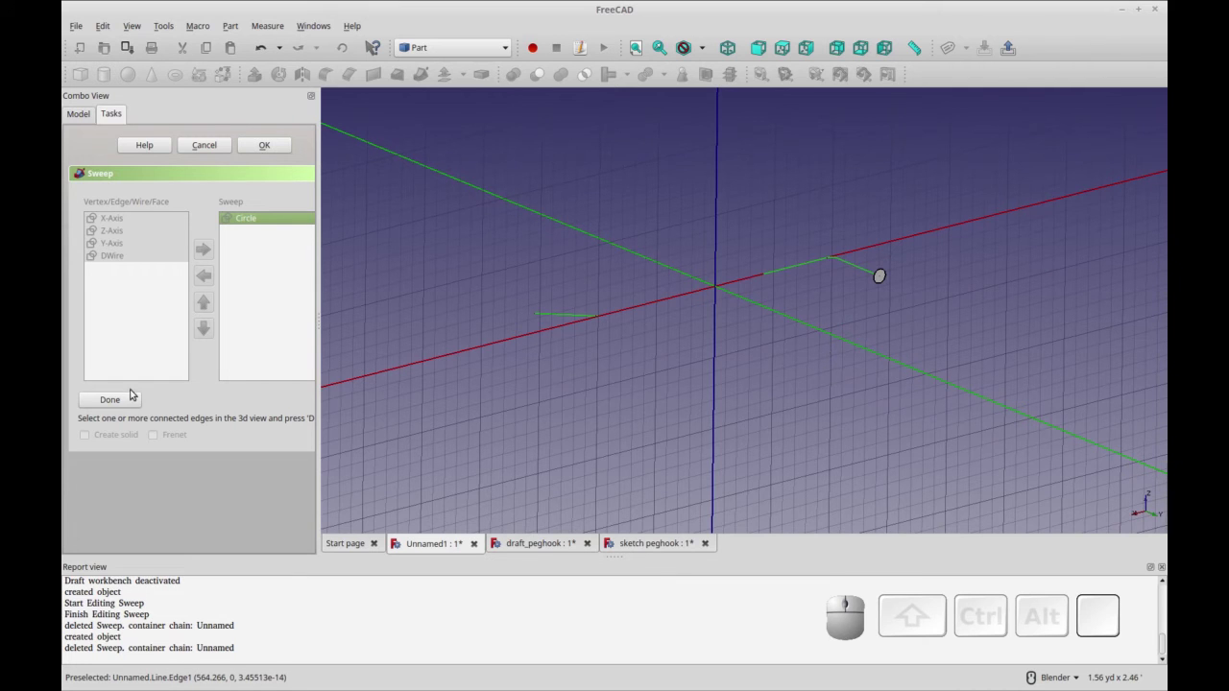
left_click(132, 396)
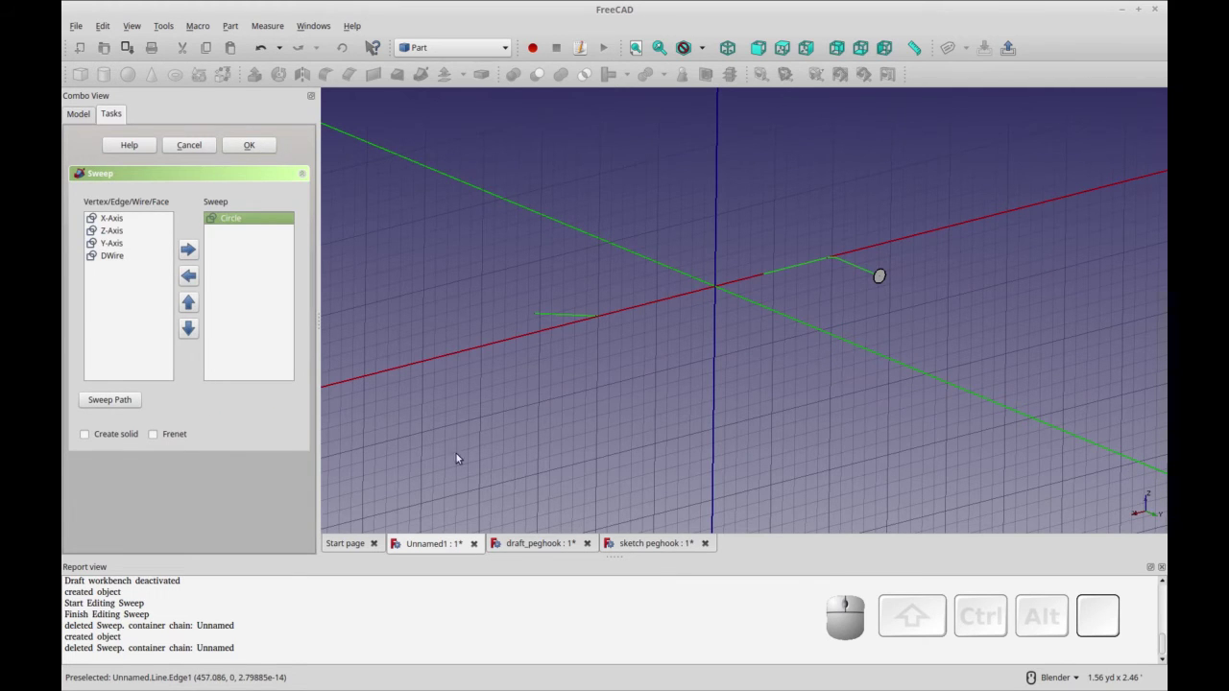
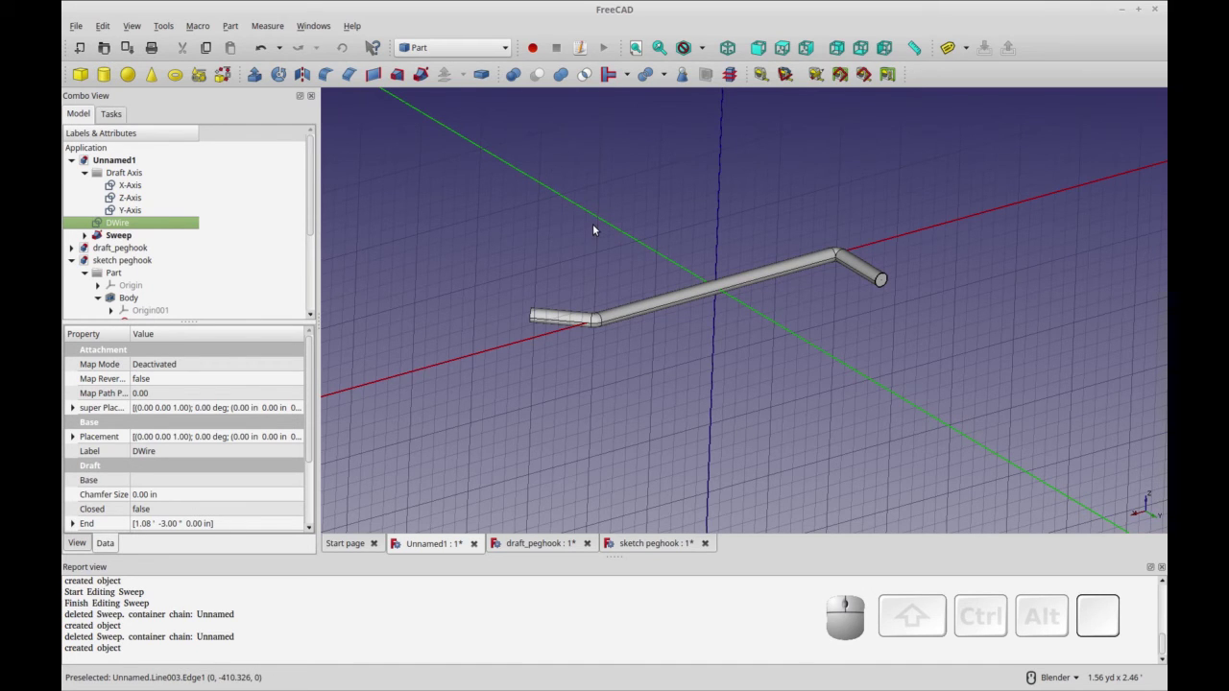
Recompute, then start a Part Sweep with Circle001 as the profile to sweep.
key("ctrl+r")
left_click(652, 416)
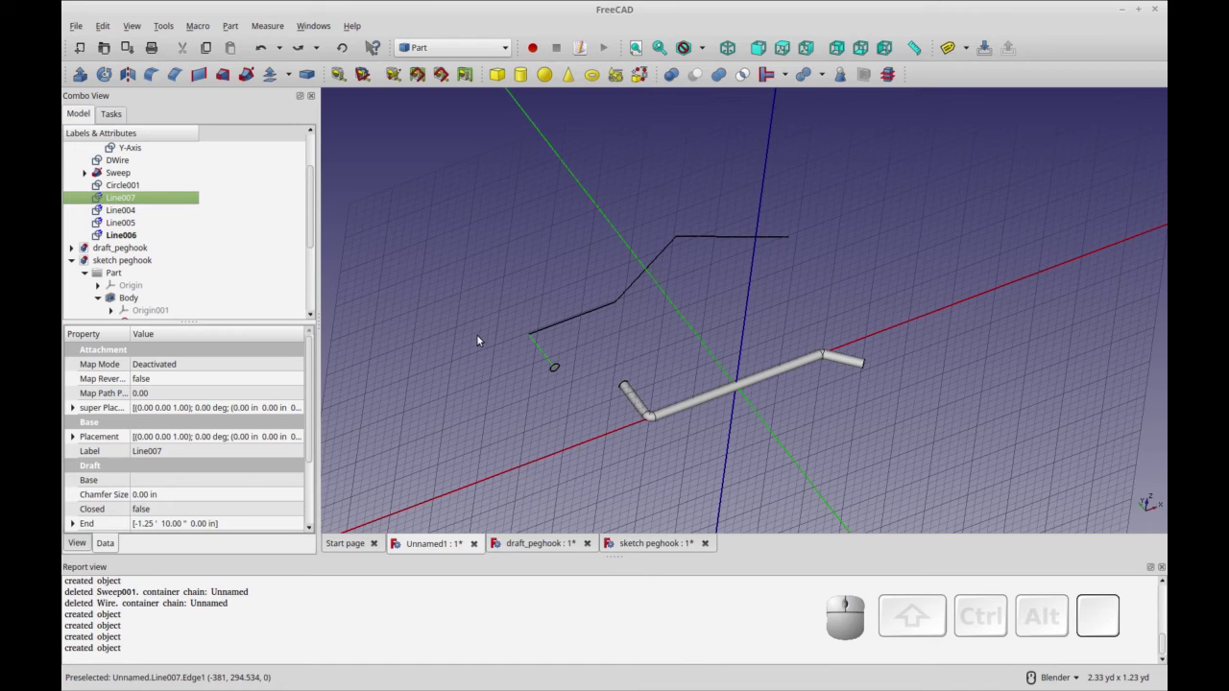
left_click(123, 186)
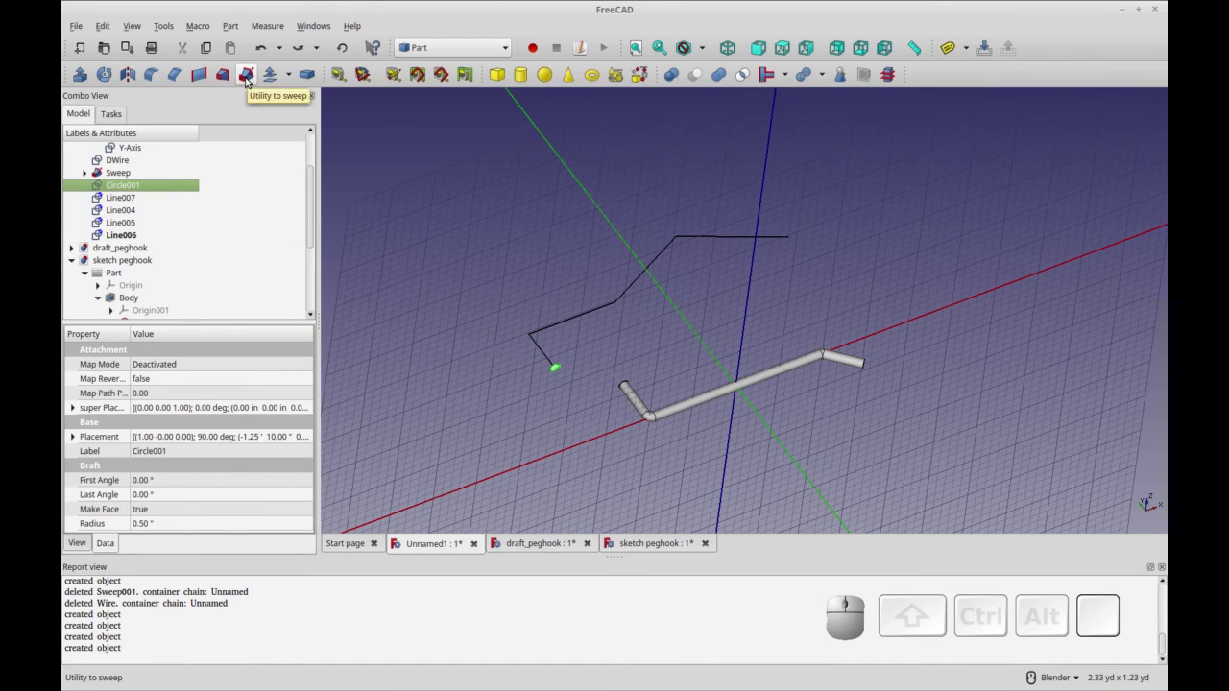
left_click(249, 78)
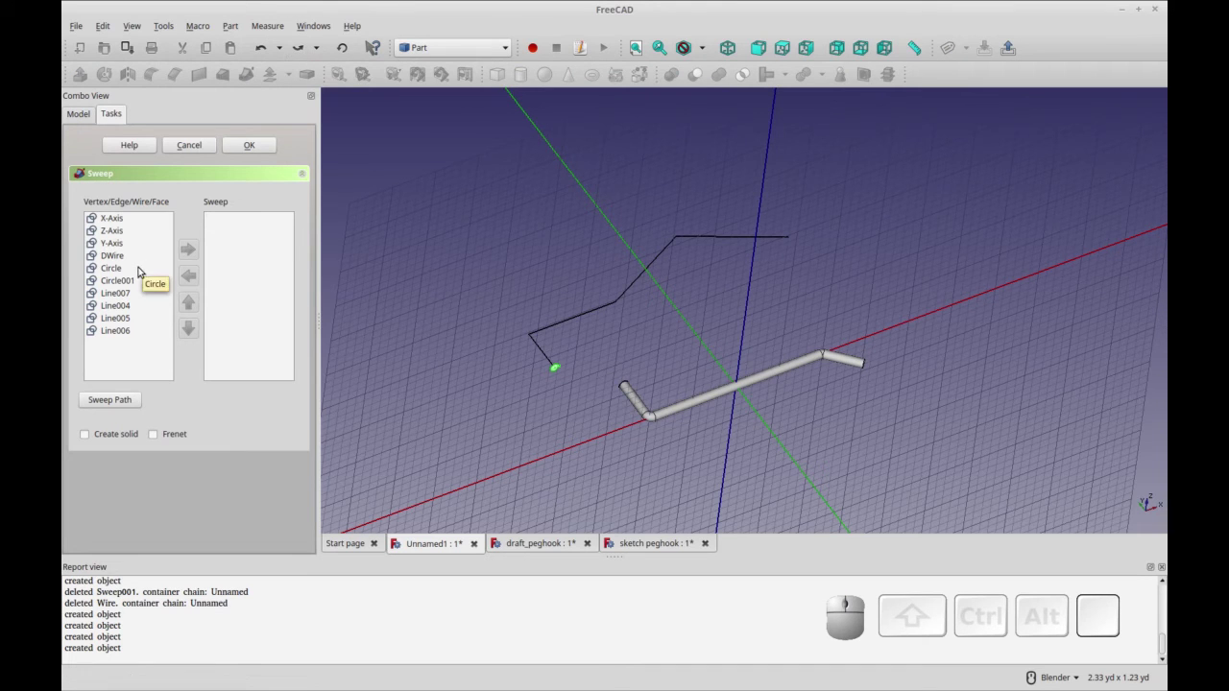
left_click(129, 281)
left_click(188, 247)
left_click(122, 281)
left_click(124, 317)
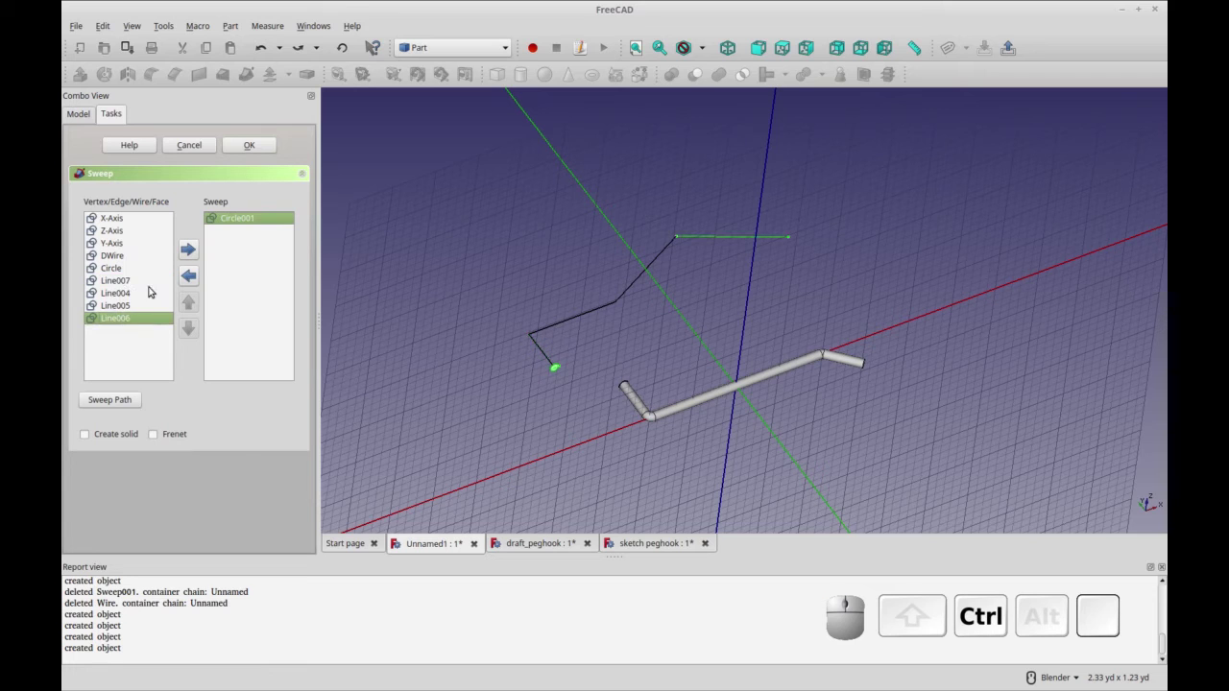
Pick Line004–Line007 as the sweep path and create Sweep001, which forms only a short tube.
left_click(121, 403)
left_click(547, 353)
left_click(554, 329)
left_click(652, 274)
left_click(717, 238)
left_click(724, 234)
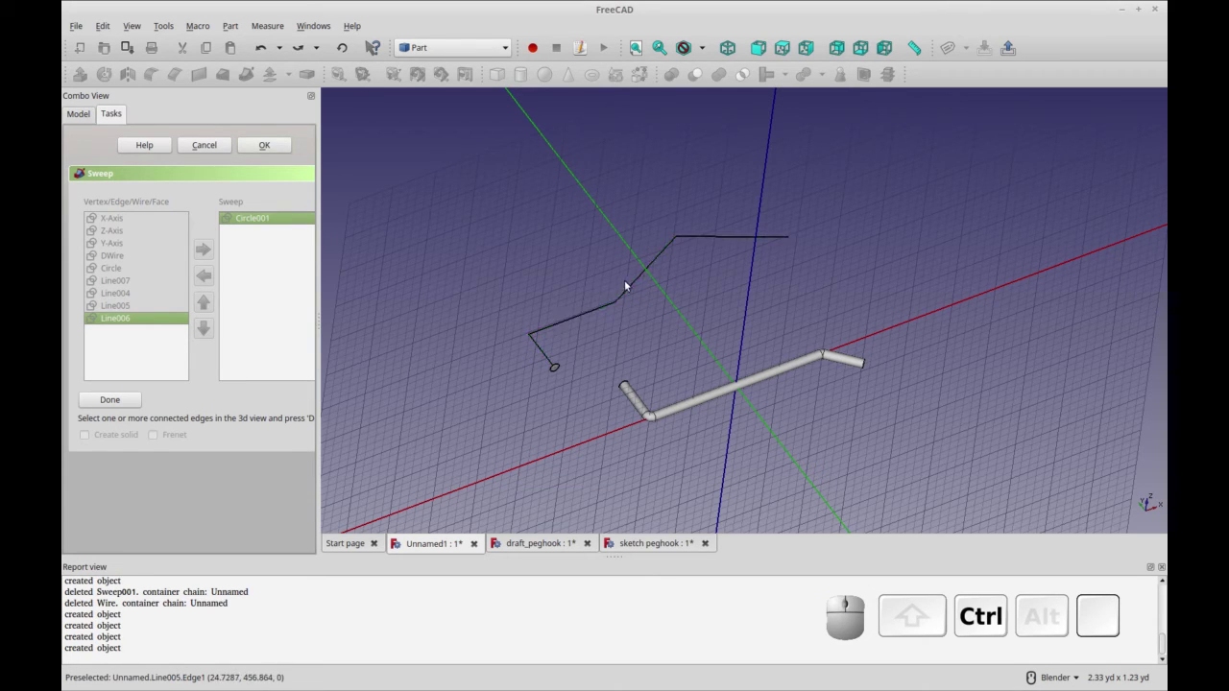
left_click(546, 357)
left_click(551, 326)
left_click(116, 394)
left_click(238, 146)
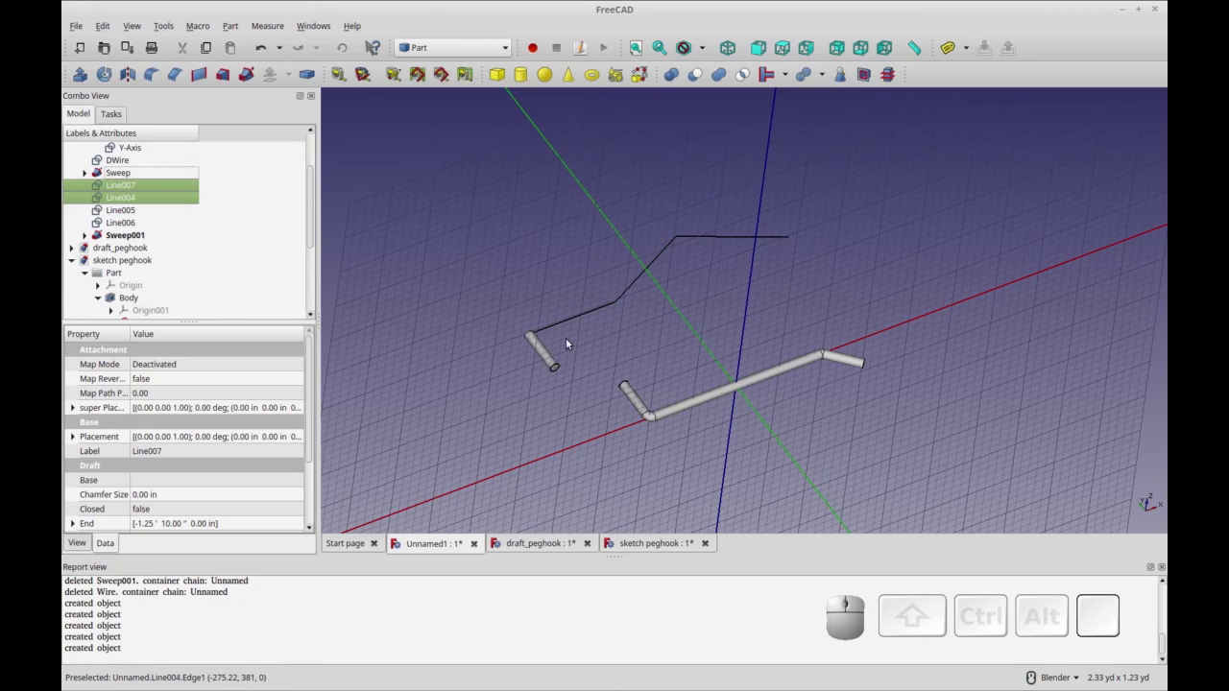
left_click(120, 236)
Delete the failed Sweep001 and cancel a new Sweep task started with Circle001.
key("Delete")
left_click(132, 233)
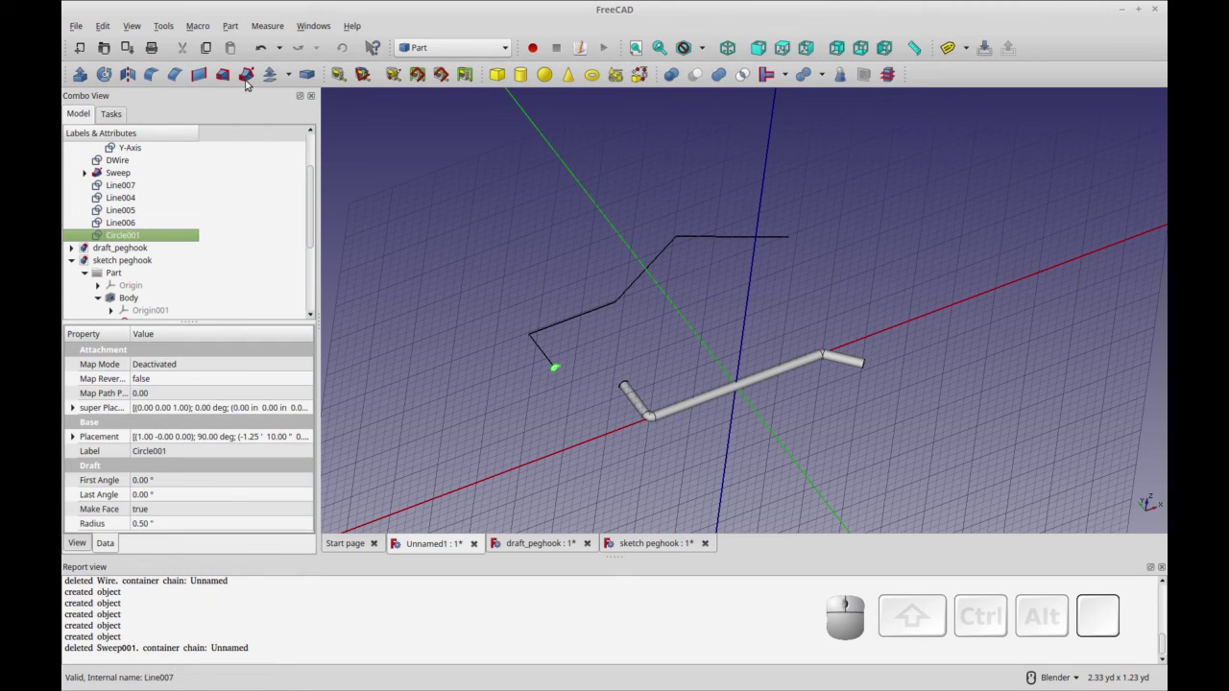
left_click(245, 75)
left_click(134, 277)
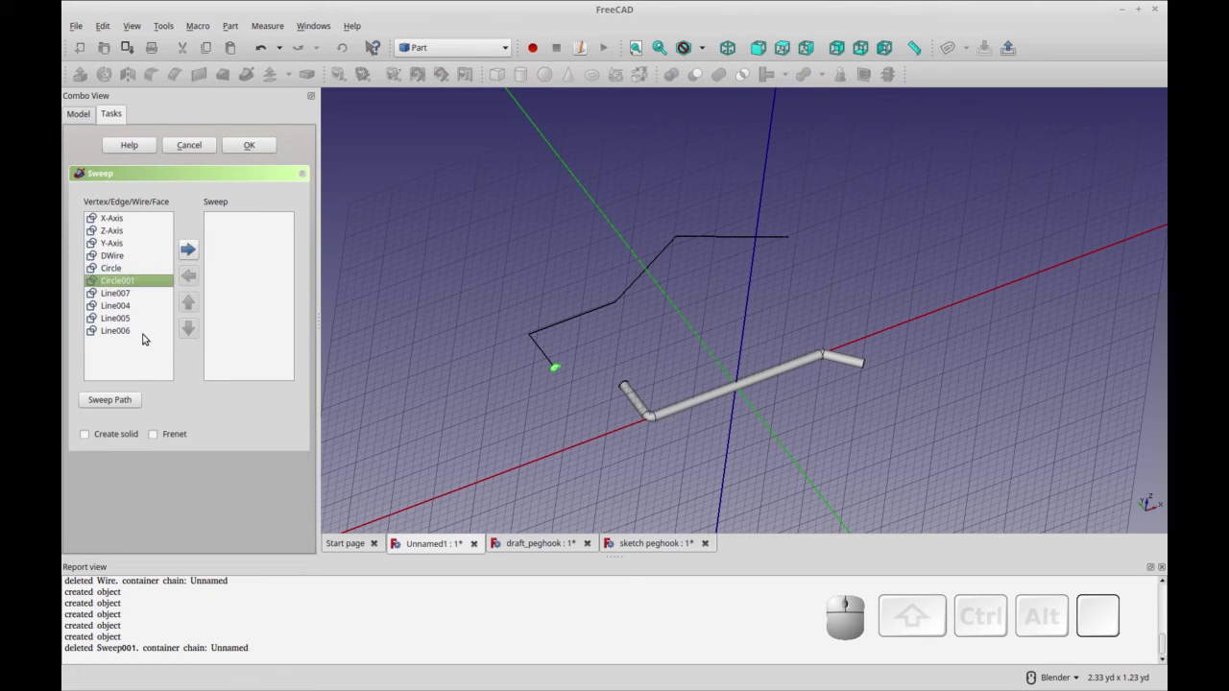
left_click(187, 142)
left_click(552, 364)
left_click(573, 322)
left_click(636, 280)
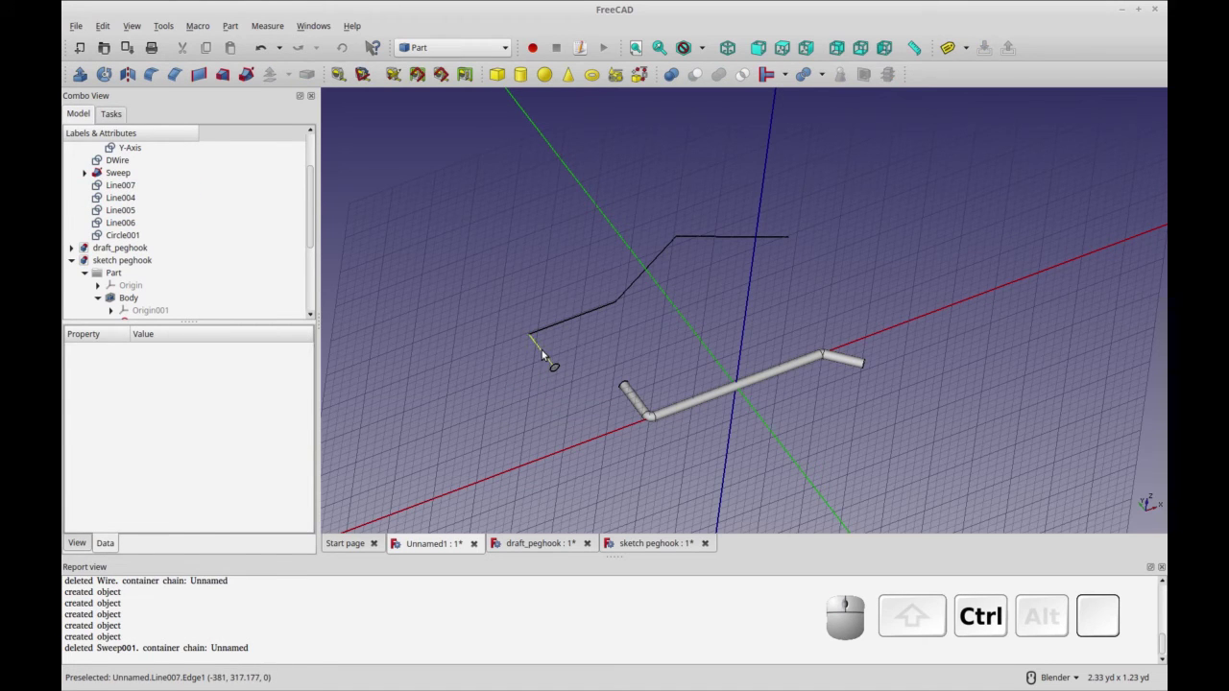
Select the four separate lines Line004–Line007 in the 3D view.
left_click(550, 352)
left_click(568, 329)
left_click(653, 285)
left_click(702, 244)
left_click(706, 238)
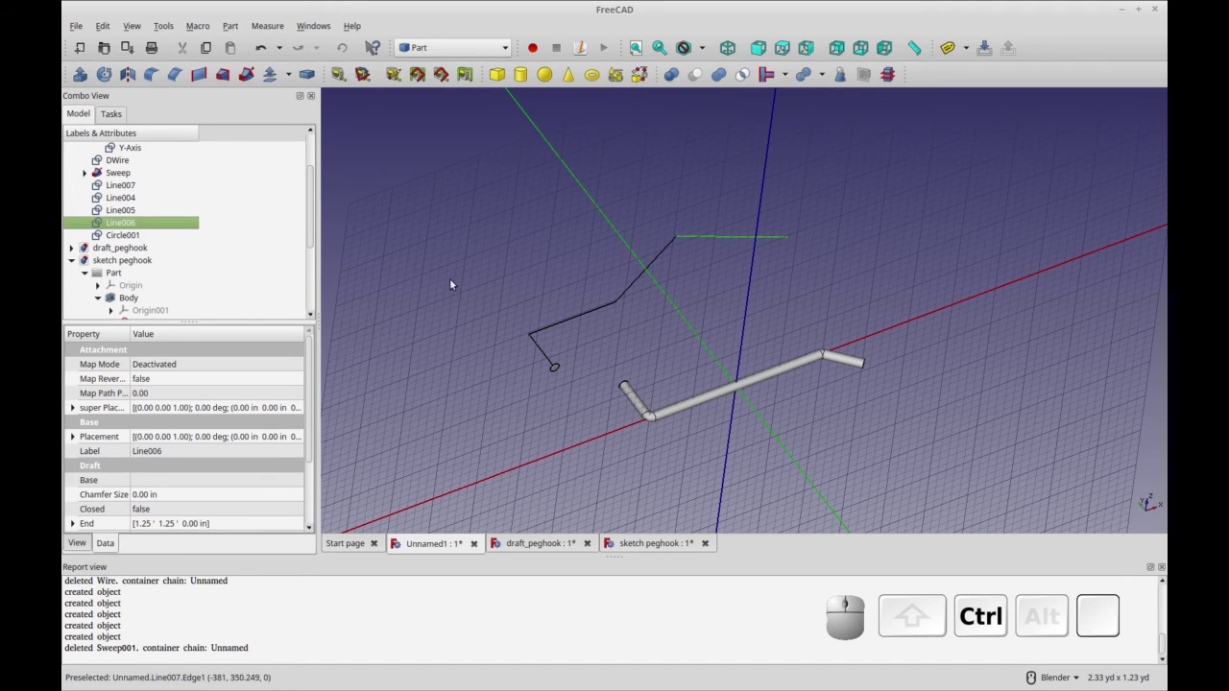
left_click(458, 283)
left_click(787, 343)
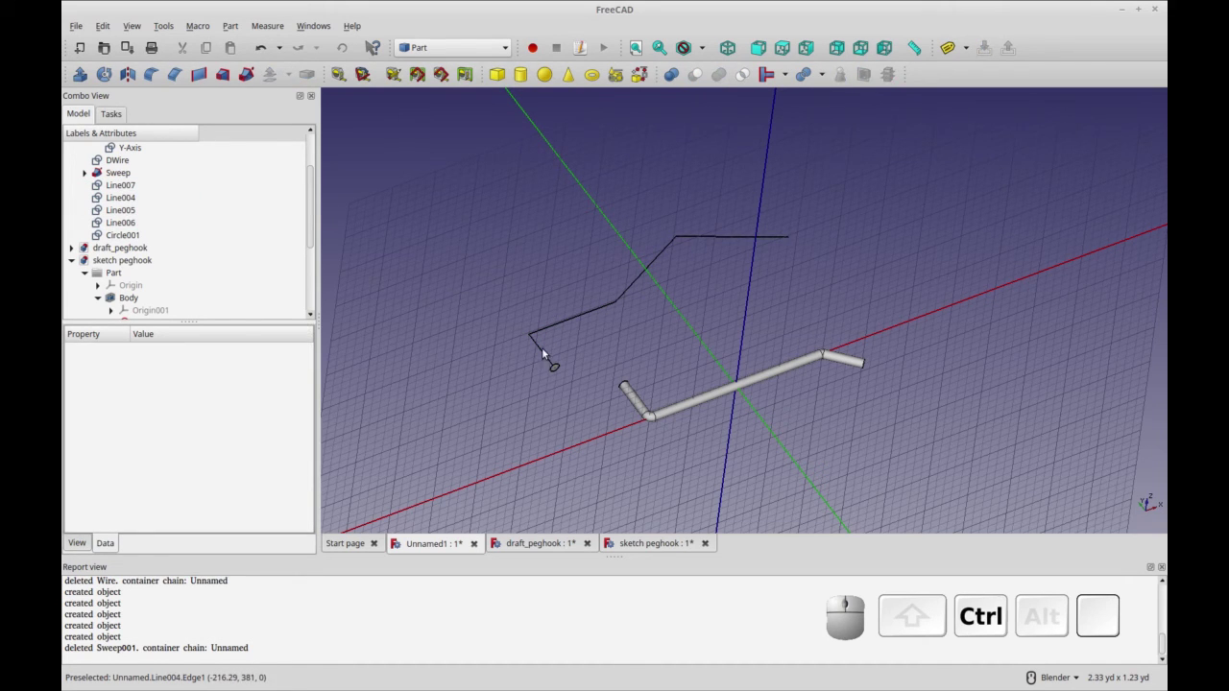
double_click(538, 349)
left_click(551, 328)
left_click(634, 283)
left_click(697, 239)
left_click(477, 53)
In the Draft workbench, Upgrade the selected lines into a single Wire.
left_click(459, 76)
left_click(185, 100)
scroll("down", 3)
scroll("up", 3)
left_click(442, 51)
Back in Part, start a Sweep with Circle001 as the profile.
left_click(430, 320)
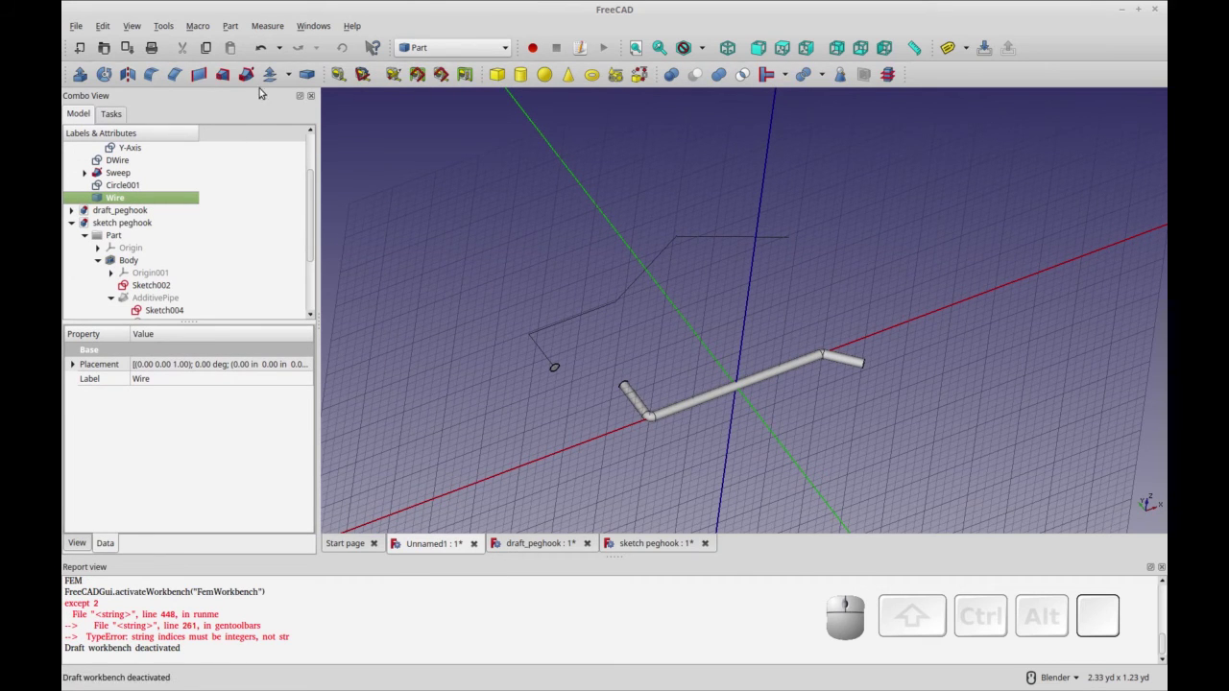
left_click(250, 83)
left_click(115, 278)
left_click(198, 247)
left_click(125, 398)
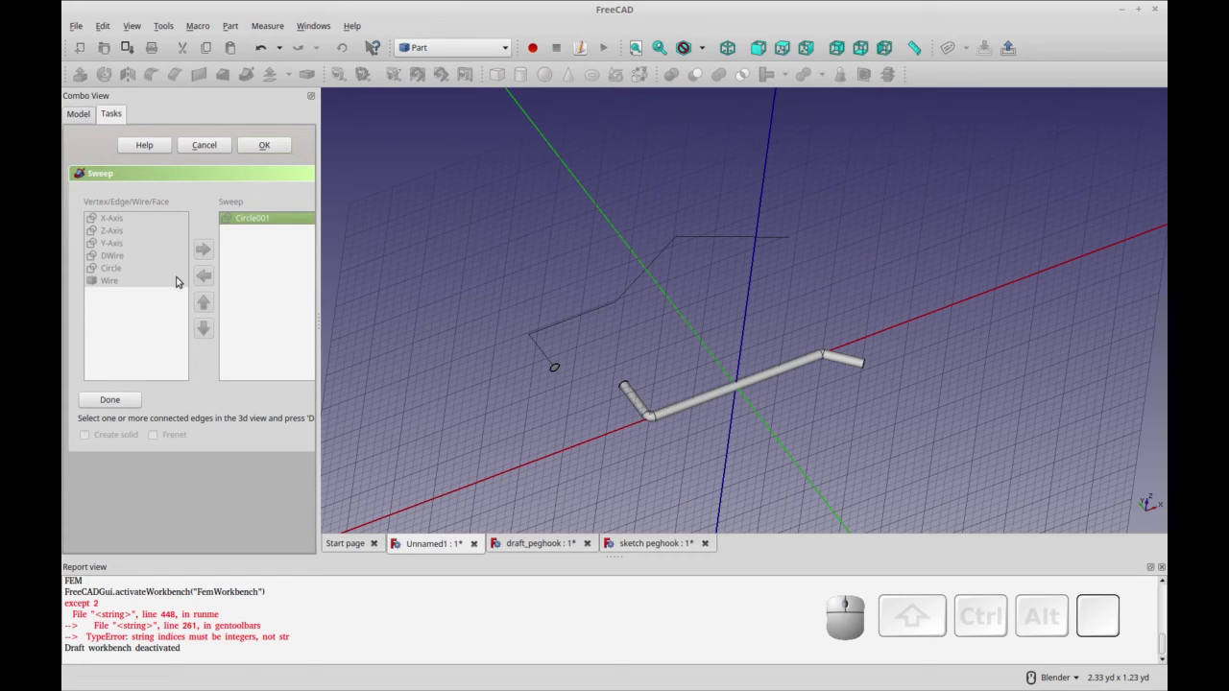
Pick the joined Wire's edges as the path and create Sweep001, though no tube appears.
left_click(542, 345)
left_click(564, 321)
left_click(624, 295)
left_click(709, 236)
left_click(135, 402)
left_click(255, 145)
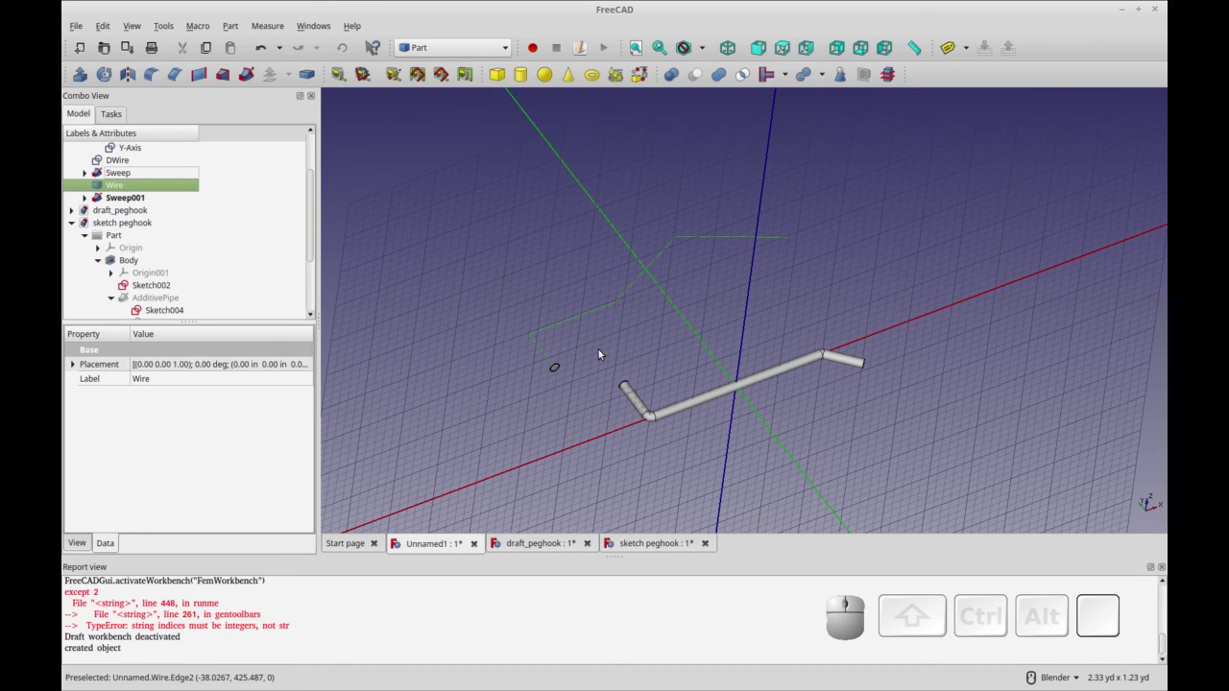